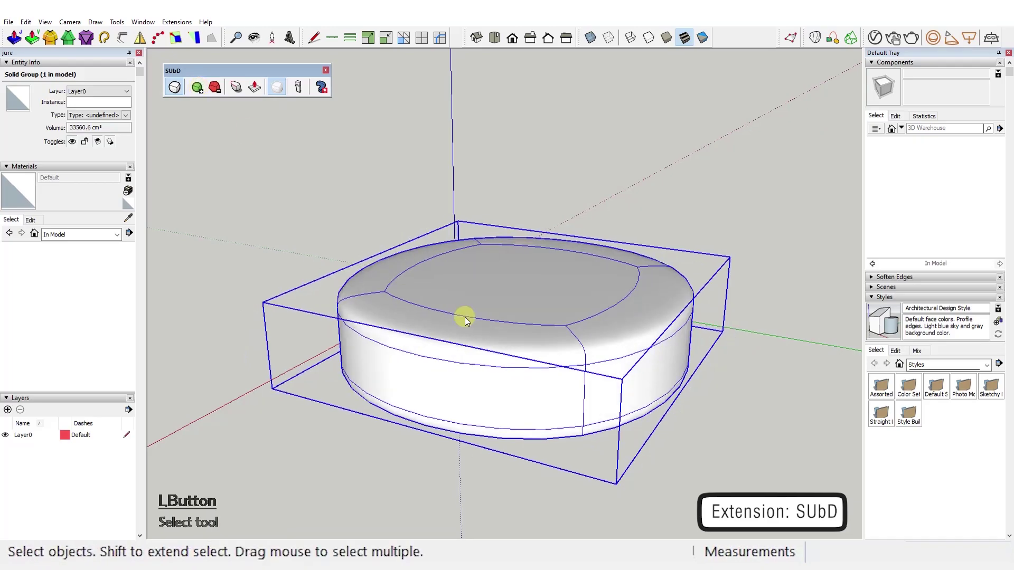
Step: Orbit the model to inspect the smoothly subdivided base
key("alt+y")
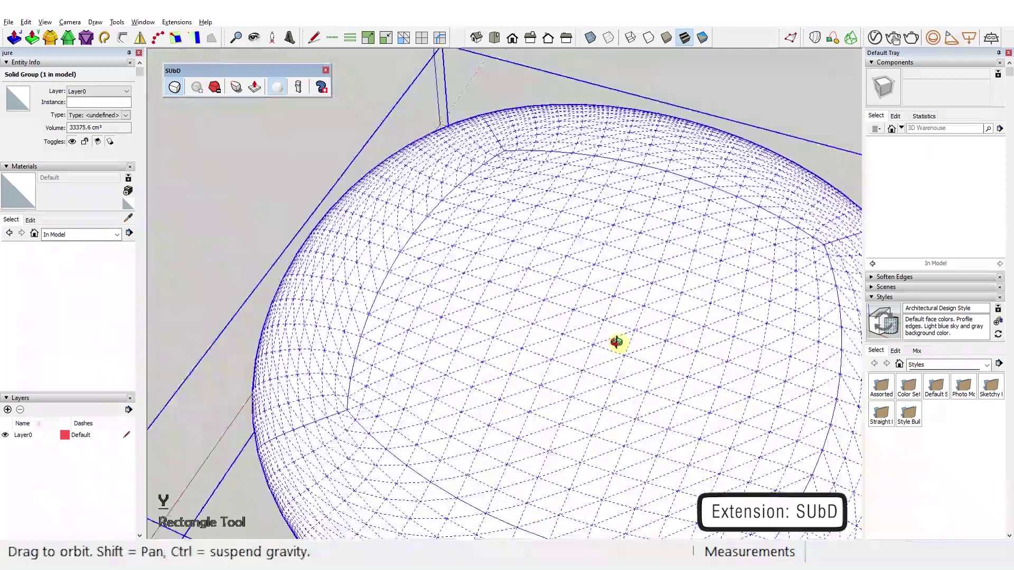
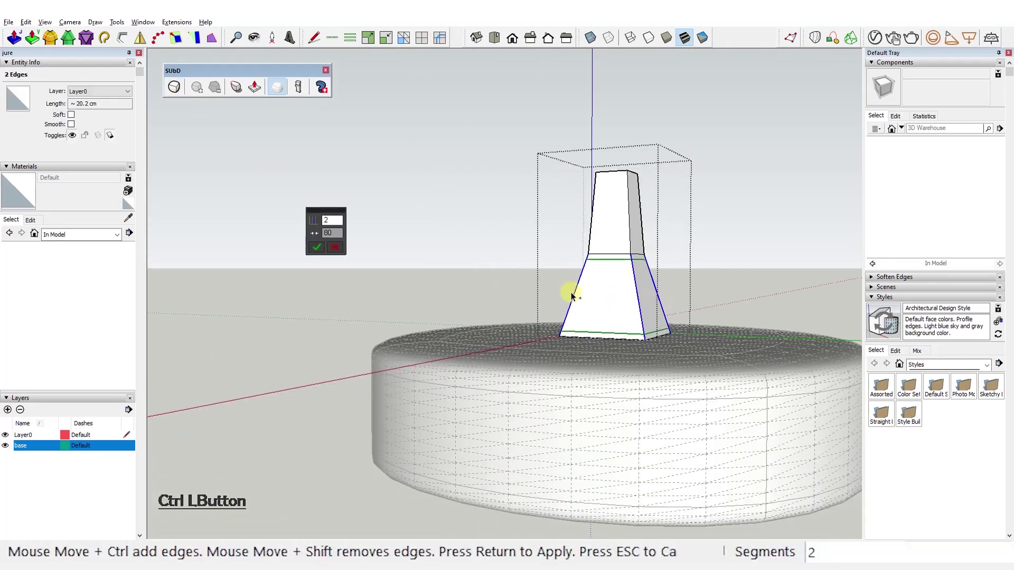
Step: Add crease edge loops near both ends of the tapered stem
left_click(561, 288)
left_click(337, 237)
key("KP_9")
key("Return")
left_click(323, 251)
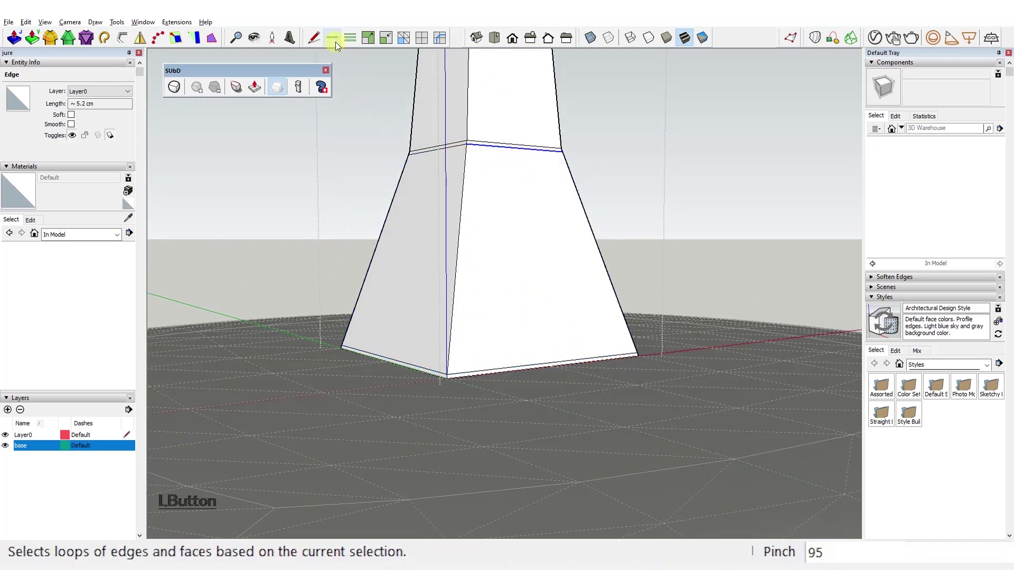
key("Delete")
Step: Subdivide the stem group with SUbD into a smooth flared neck
double_click(418, 172)
left_click(440, 149)
key("Return")
left_click(574, 415)
key("Delete")
left_click(589, 163)
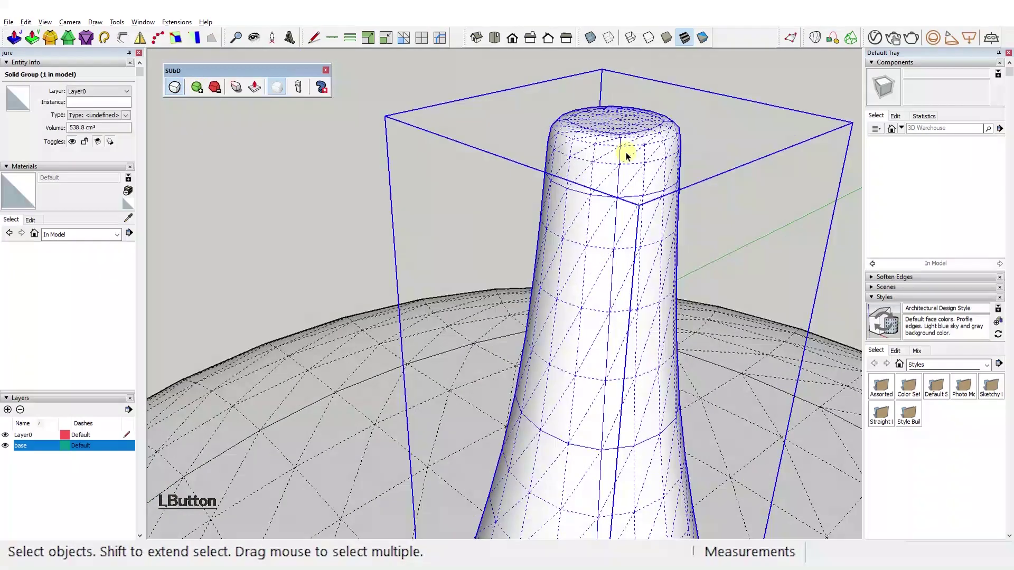
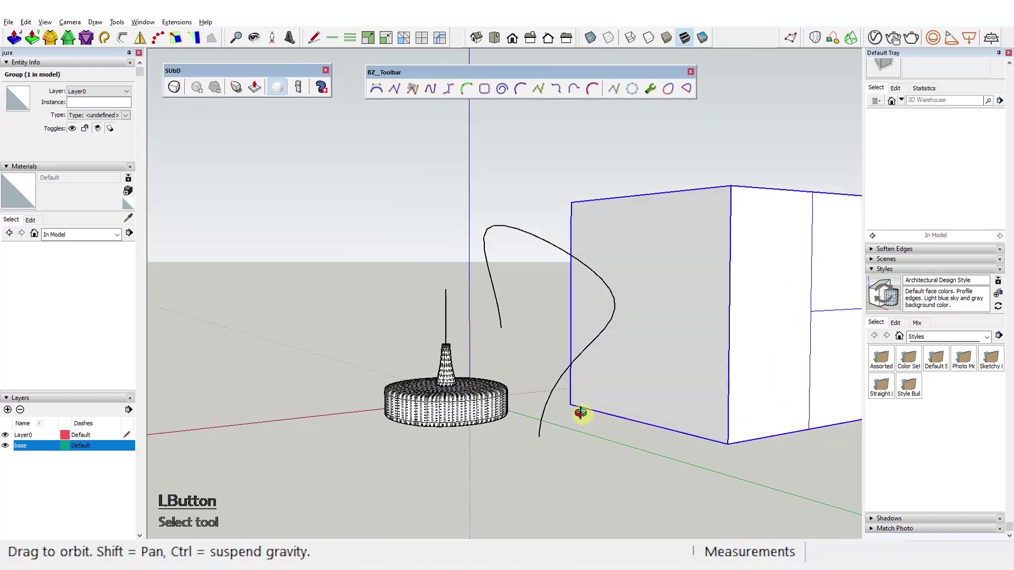
Step: Make the wavy gooseneck curve a component named 'wire'
key("y")
double_click(620, 437)
key("ctrl+1")
left_click(547, 346)
right_click(547, 347)
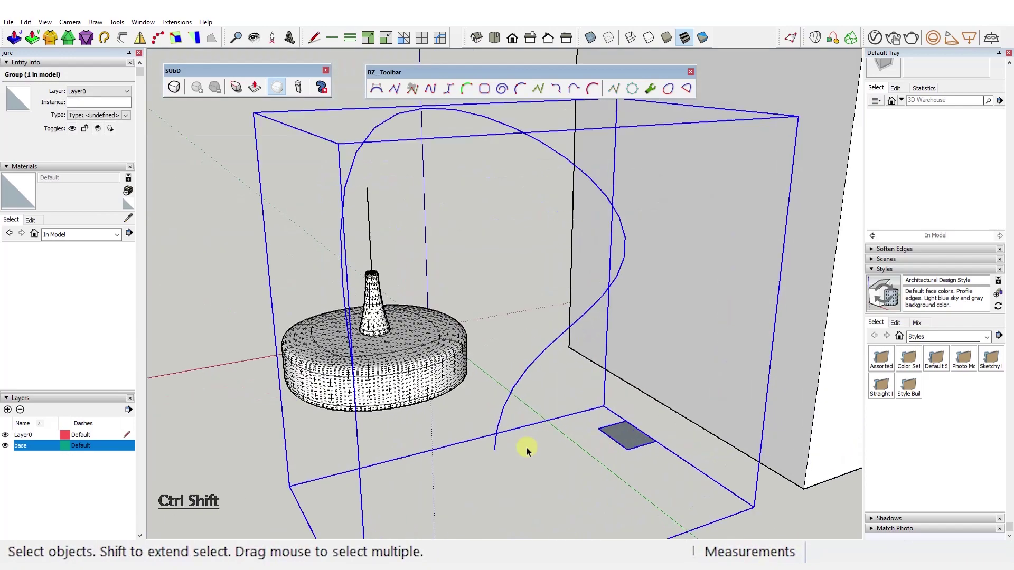
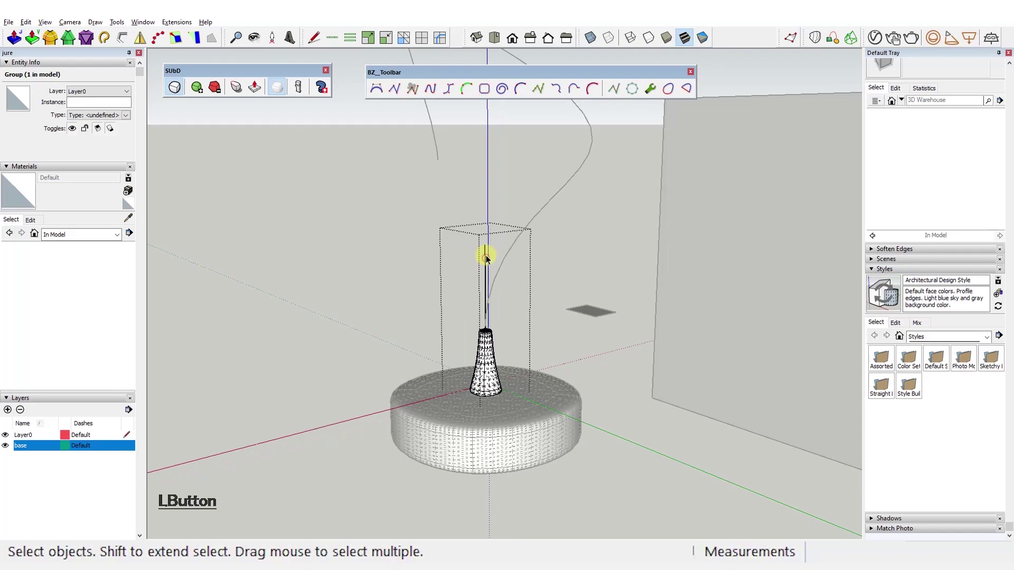
key("ctrl+1")
left_click(526, 419)
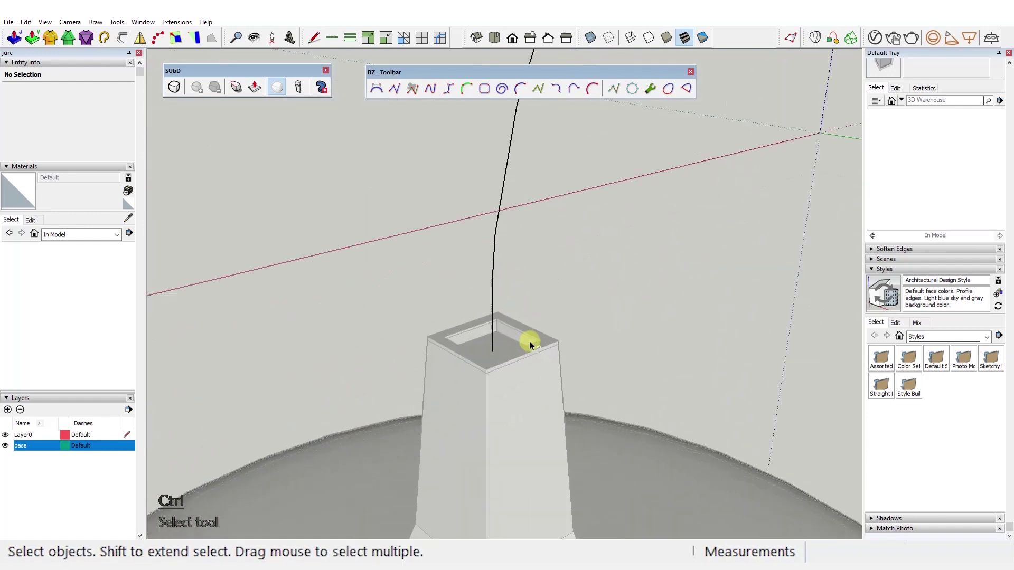
Step: Measure the 1.4 cm inset on the stem top with Tape Measure for placing the wire copy
key("ctrl+d")
double_click(506, 311)
key("ctrl+d")
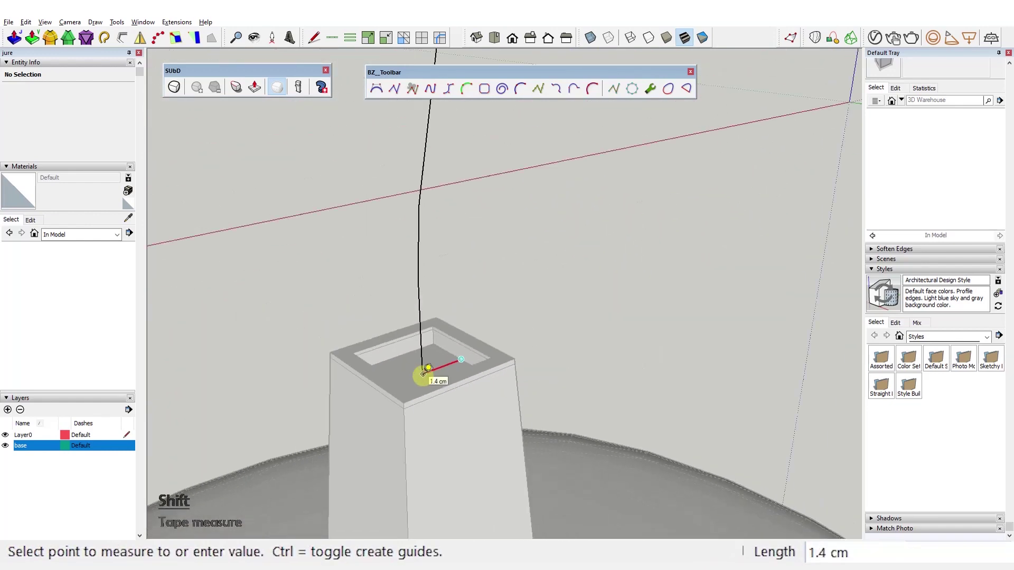
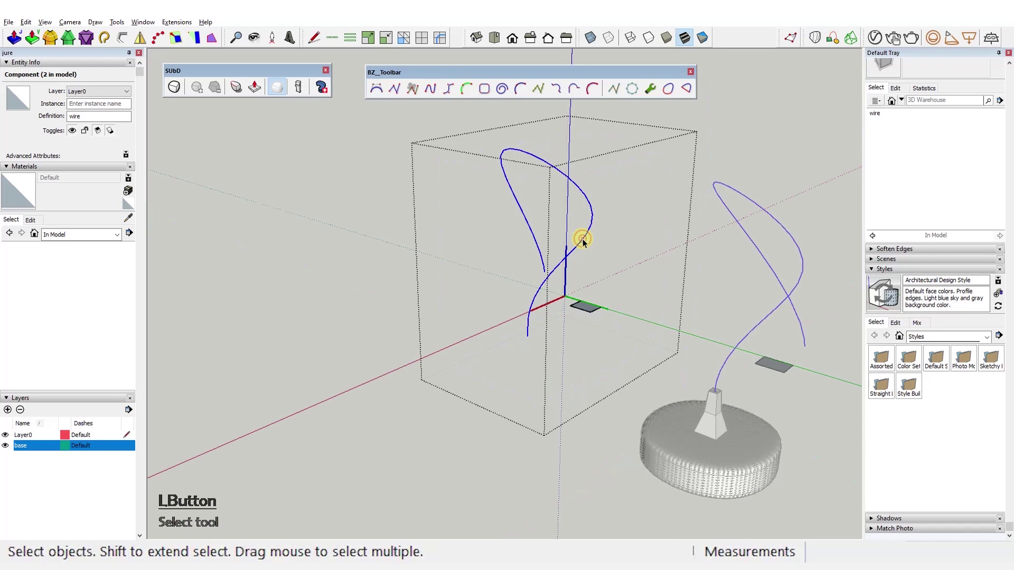
Step: Run Helix Along Curve on the wire: radius 0.7 cm, 120 laps, Create tube Yes
left_click(530, 334)
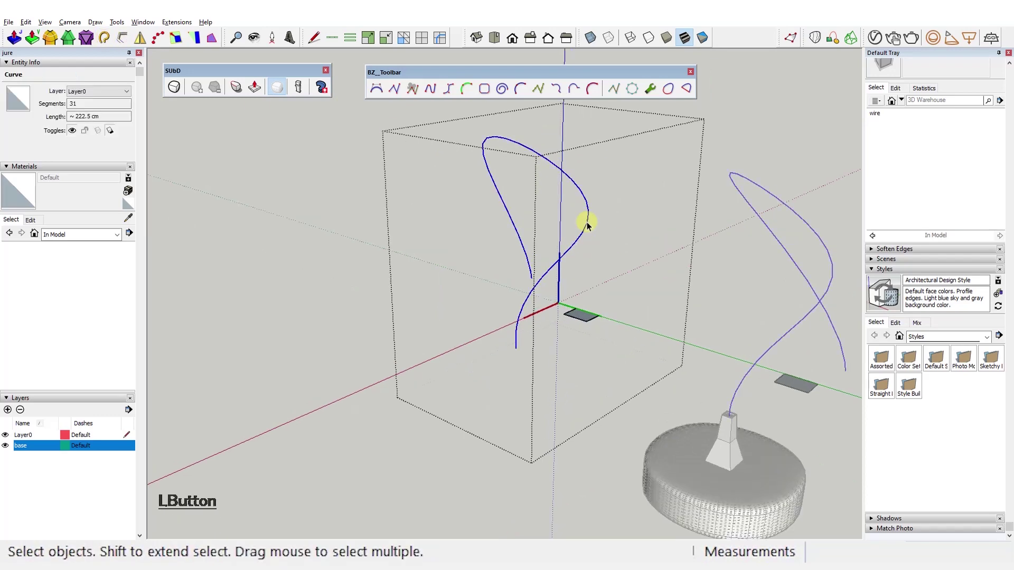
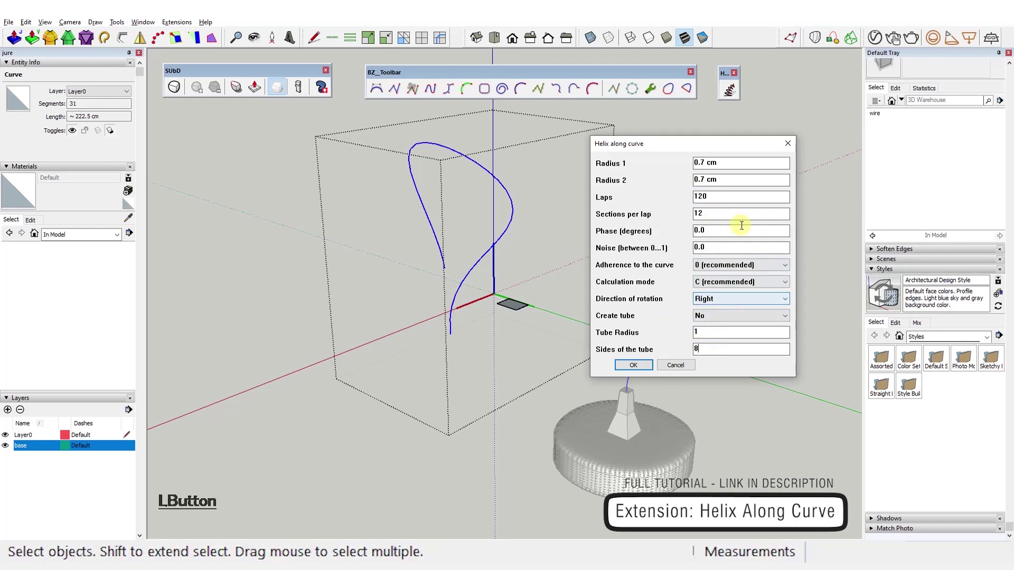
key("ctrl+z")
left_click(540, 235)
key("Delete")
left_click(539, 235)
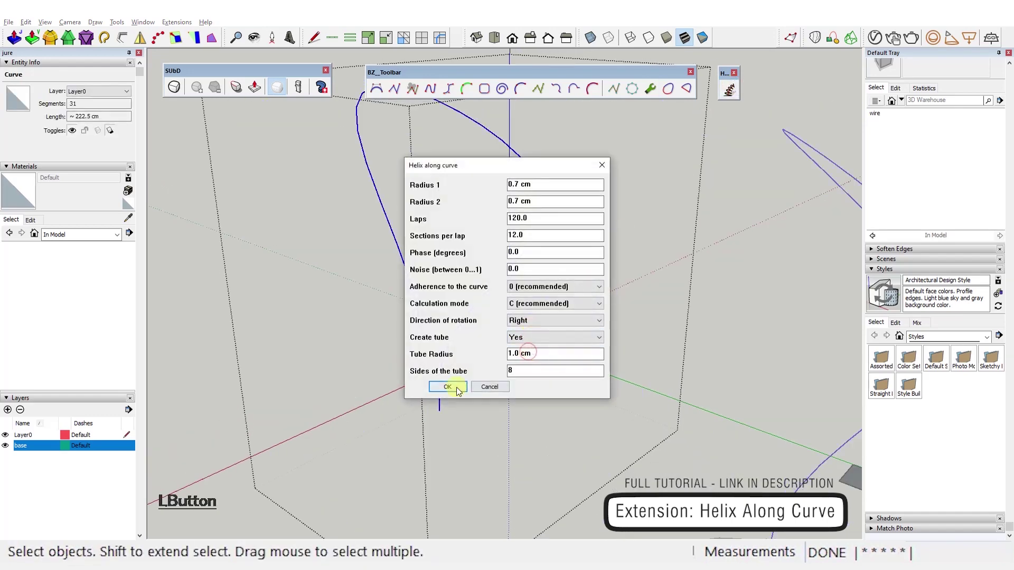
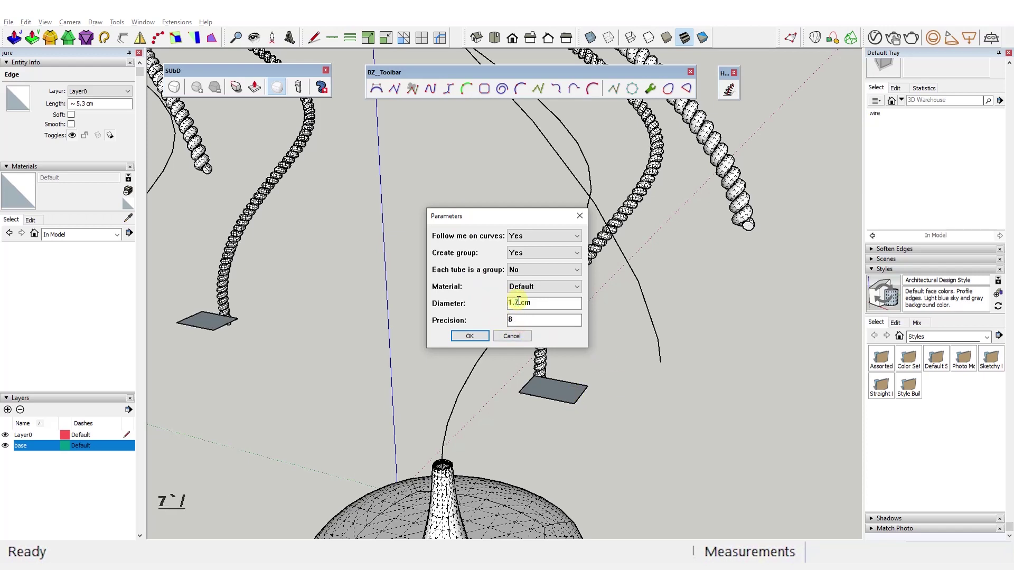
Step: Confirm the tube-along-path parameters of about 1 cm diameter for the inner wire
key("BackSpace")
left_click(476, 340)
key("ctrl+z")
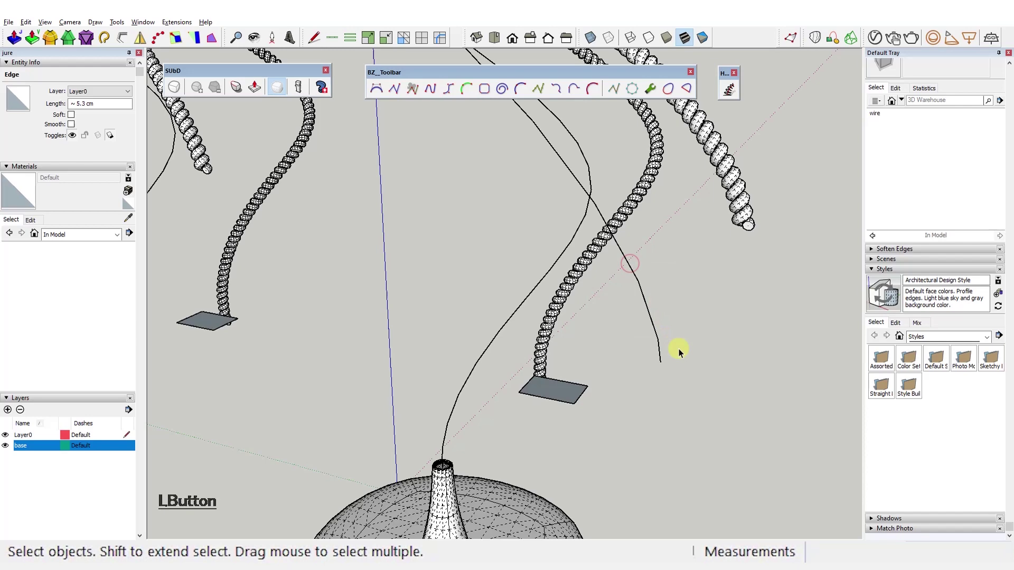
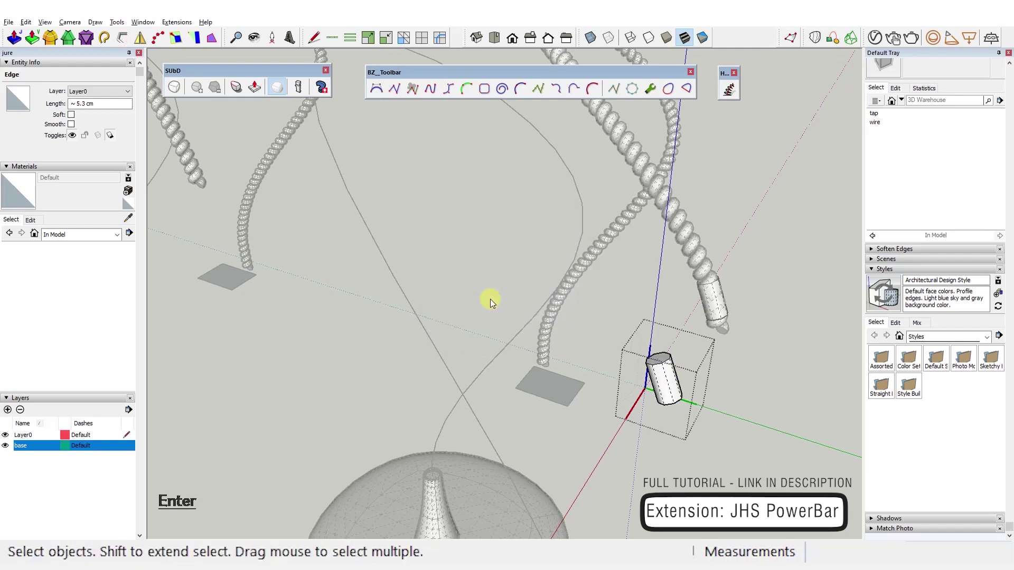
Step: Edit the tap component and push/pull its end face out 3 cm
key("ctrl+z")
left_click(128, 41)
key("KP_6")
key("ctrl+super+z")
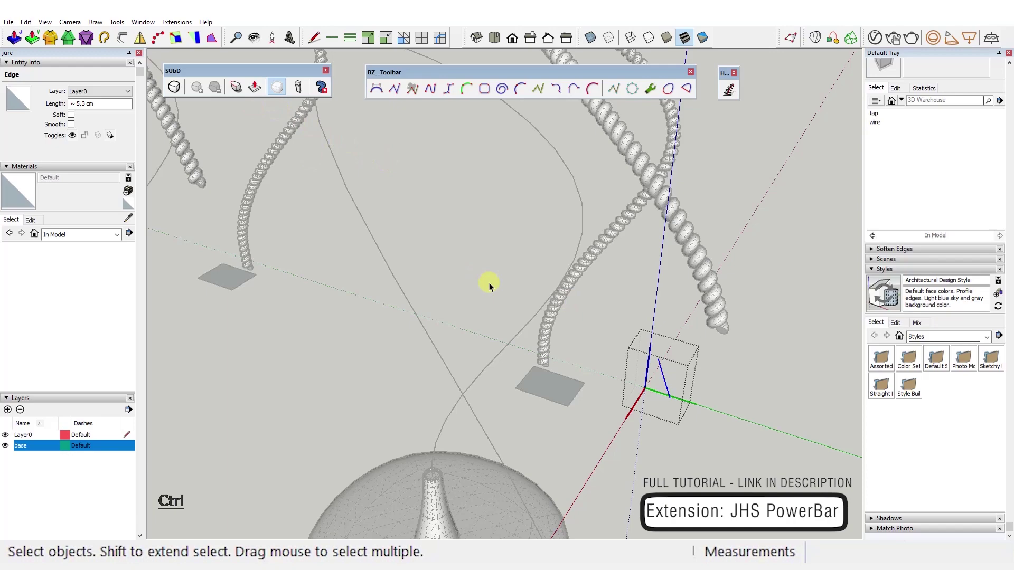
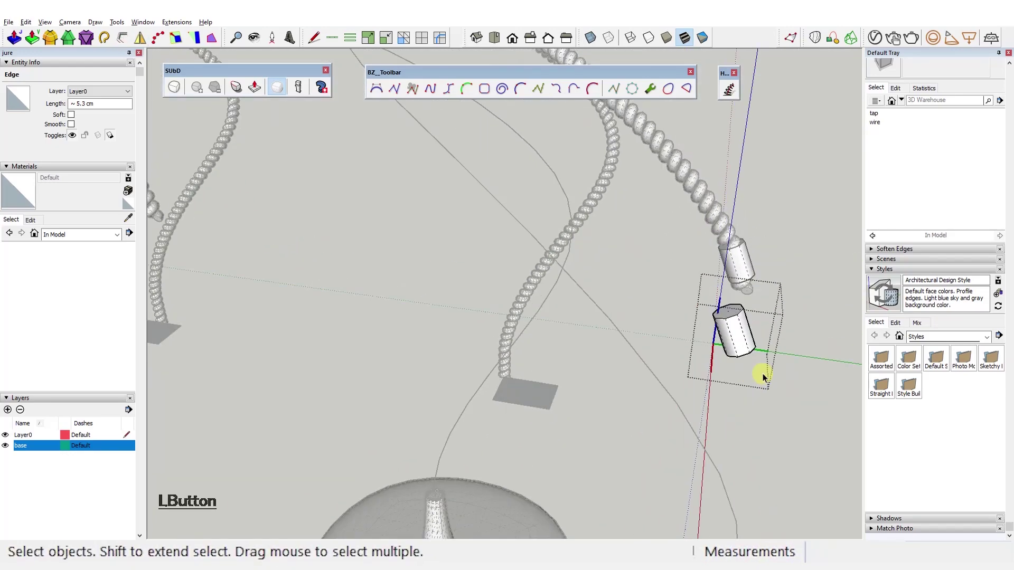
key("a")
double_click(601, 195)
right_click(601, 195)
double_click(650, 260)
key("a")
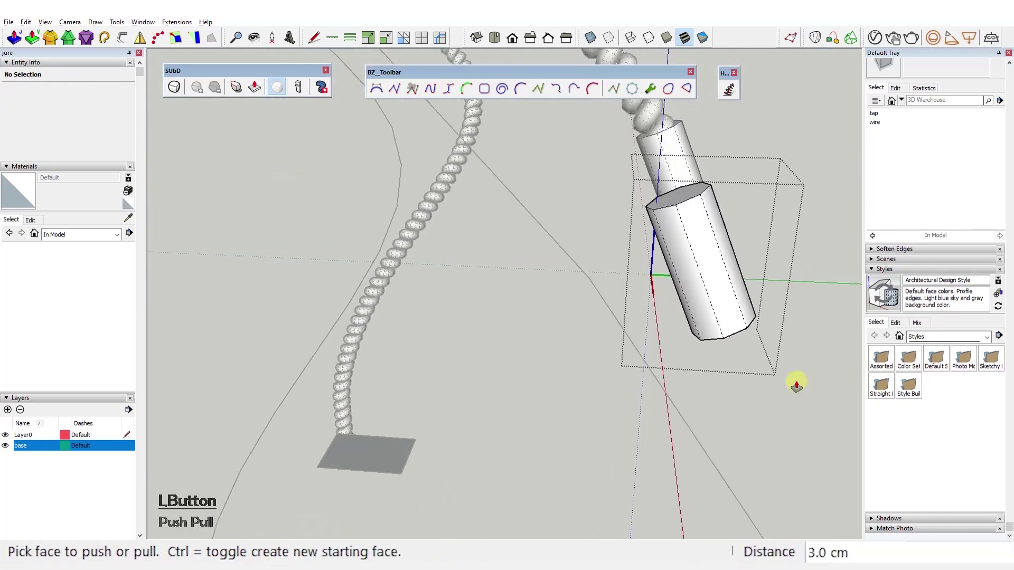
left_click(746, 250)
Step: Narrow the lengthened tap with FredoScale into a rounded end fitting
key("r")
key("Right")
key("ctrl+1")
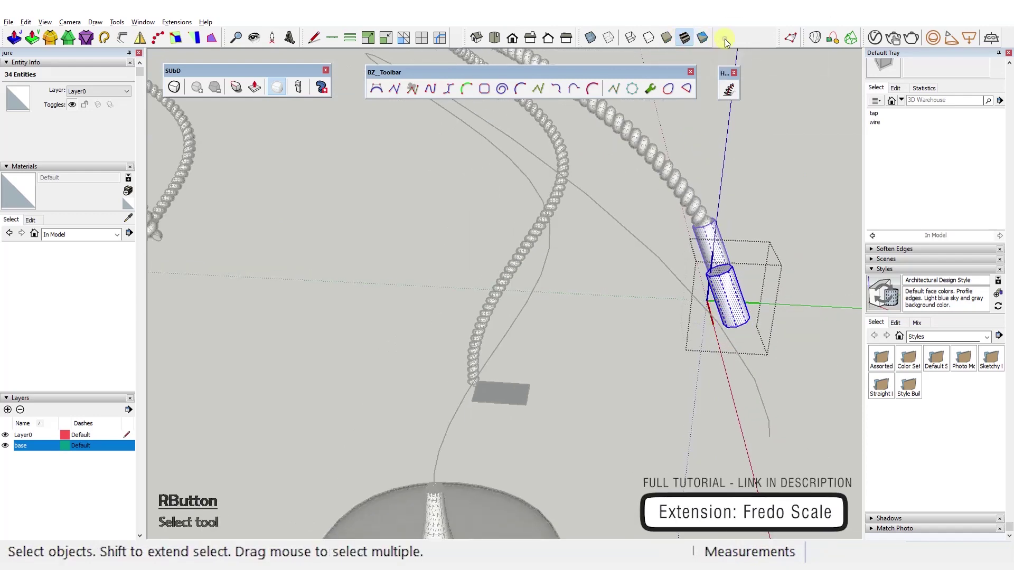
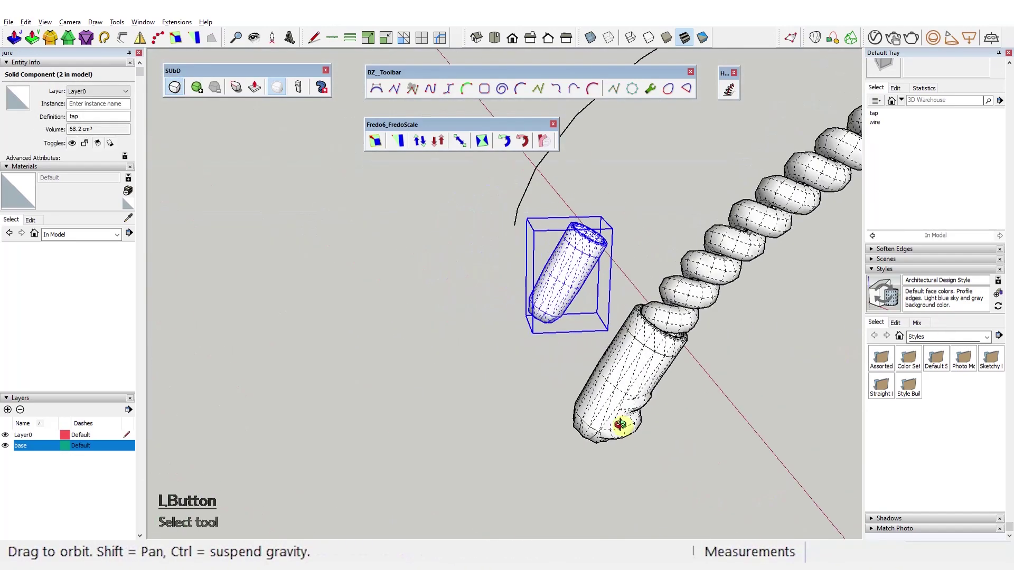
Step: Zoom to the tap and enter the component to finish its end
left_click(180, 90)
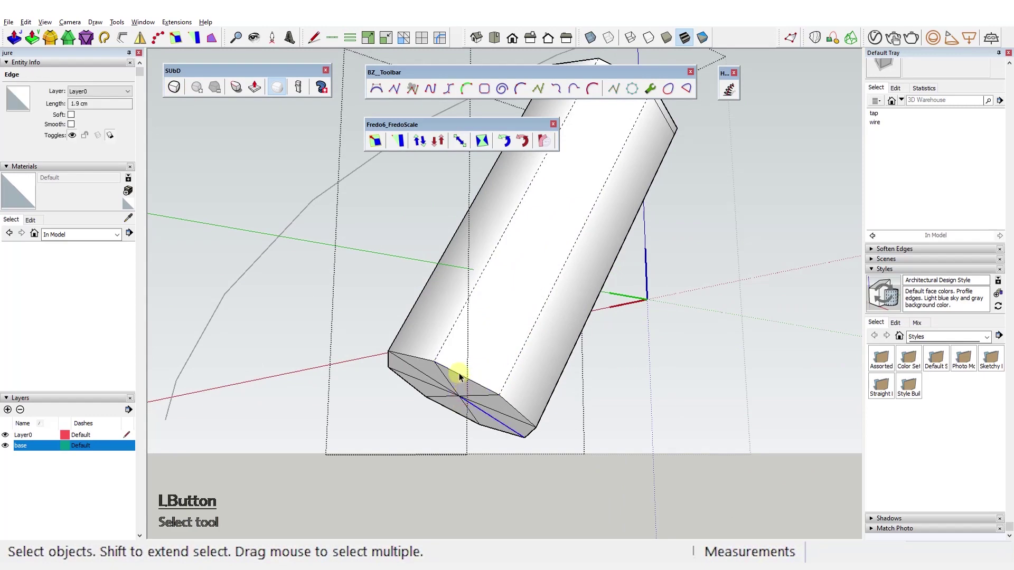
key("ctrl+e")
double_click(463, 400)
key("ctrl+shift+x")
key("ctrl+1")
Step: Delete the stray edges and faces left around the tap end
left_click(453, 392)
key("Delete")
left_click(495, 353)
key("Delete")
left_click(661, 292)
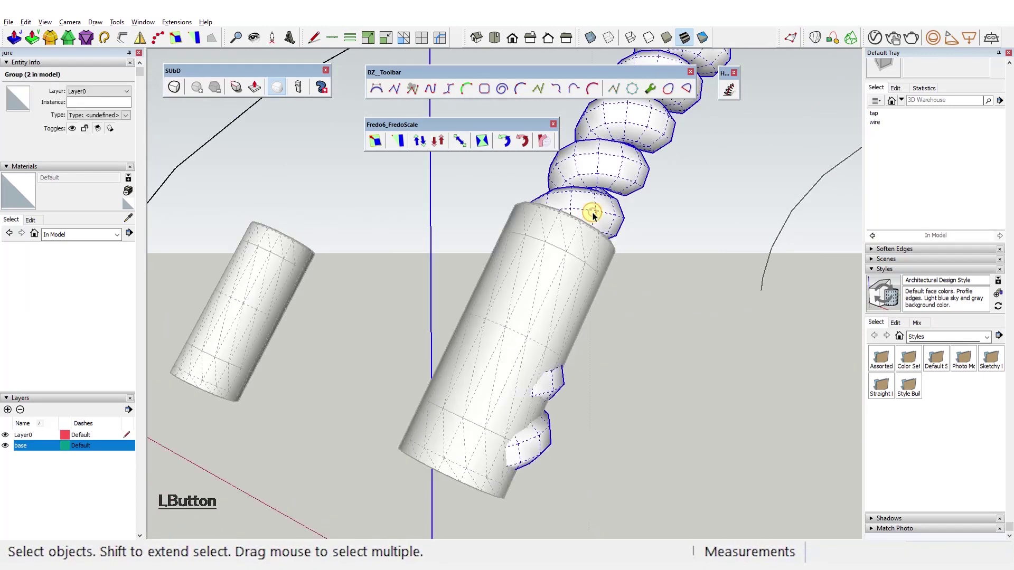
key("Delete")
left_click(620, 336)
key("Escape")
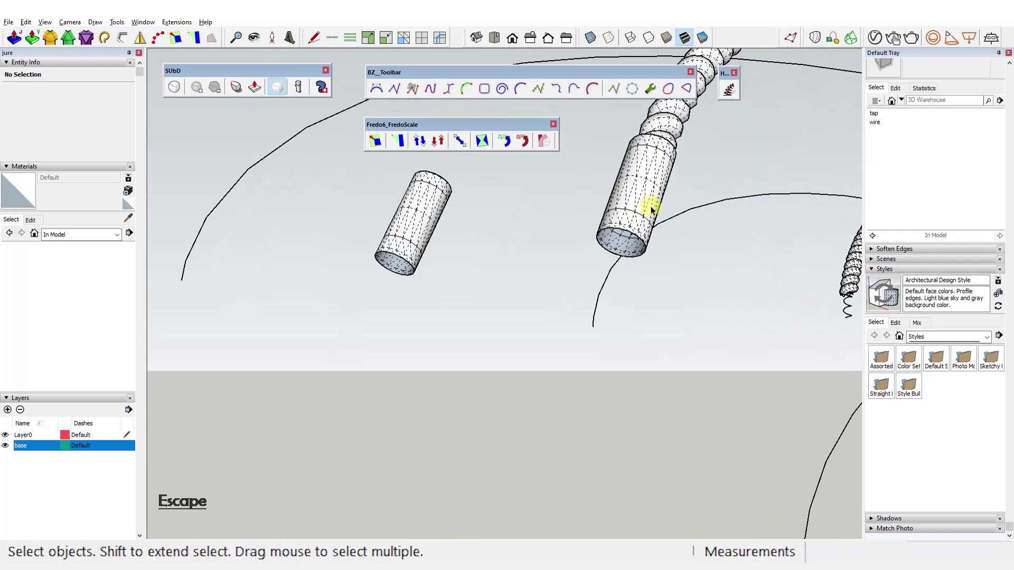
left_click(640, 229)
key("Delete")
left_click(553, 343)
right_click(409, 249)
left_click(460, 267)
key("Delete")
left_click(419, 310)
key("Delete")
Step: Add a 'help' layer in the Layers panel and select the guide curve
left_click(15, 416)
key("h")
key("Return")
left_click(347, 260)
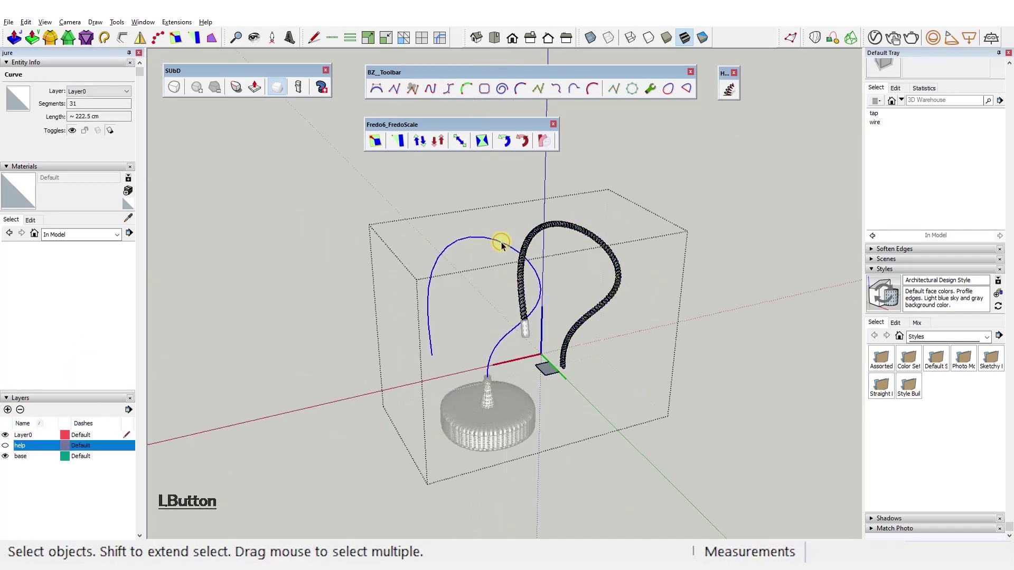
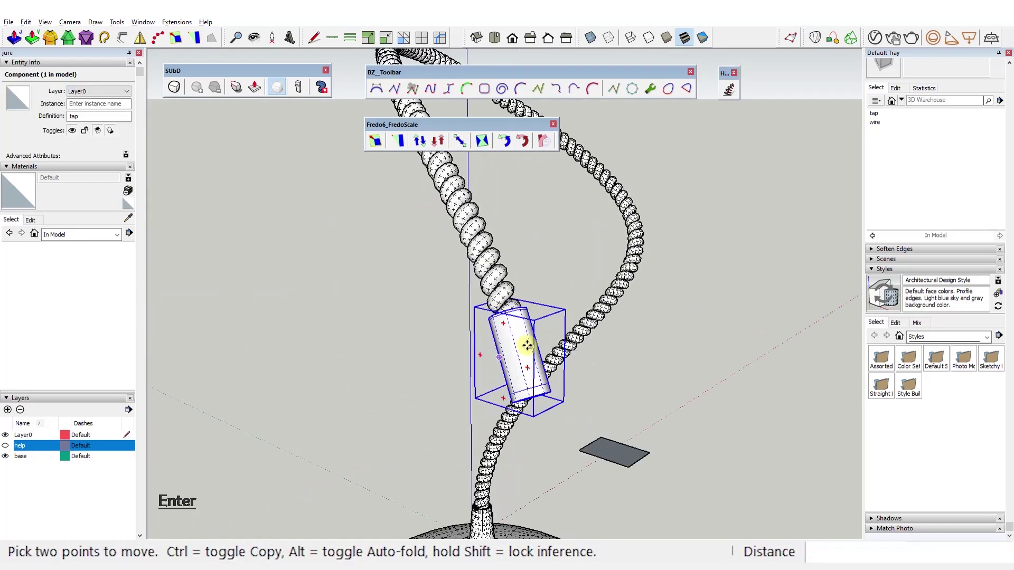
Step: Push/pull the tap's end face out about 12.9 cm into a longer tube
left_click(572, 372)
key("Delete")
left_click(787, 389)
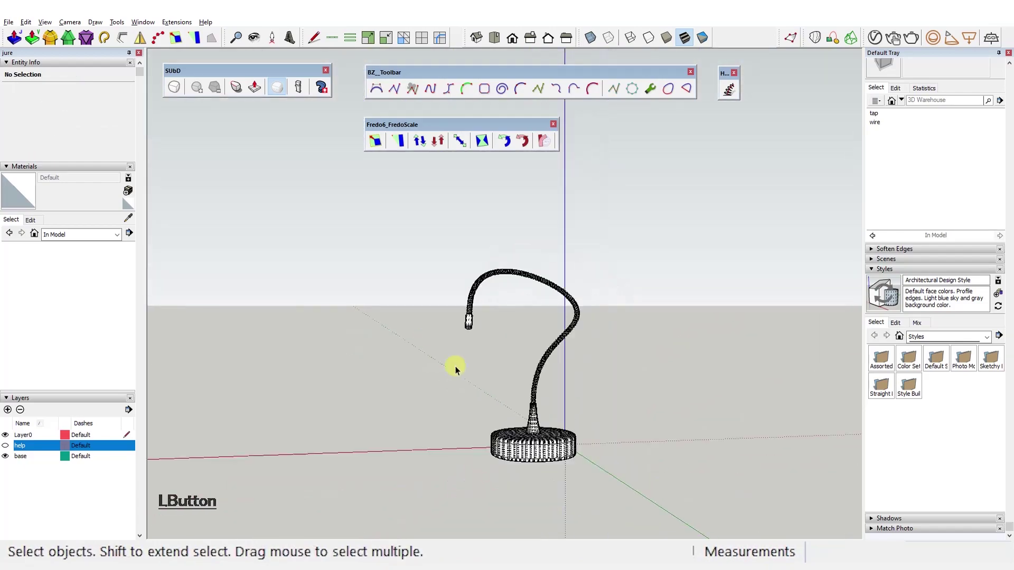
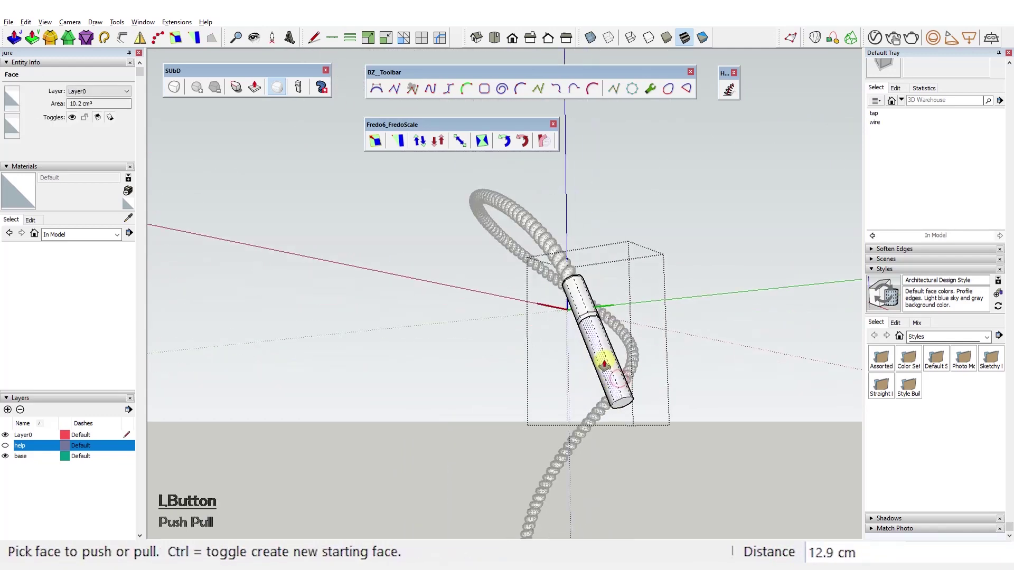
Step: Divide the tube's edges into segments through the context menu
key("ctrl+1")
double_click(606, 351)
right_click(606, 351)
right_click(620, 371)
left_click(653, 336)
right_click(610, 324)
double_click(654, 322)
right_click(593, 368)
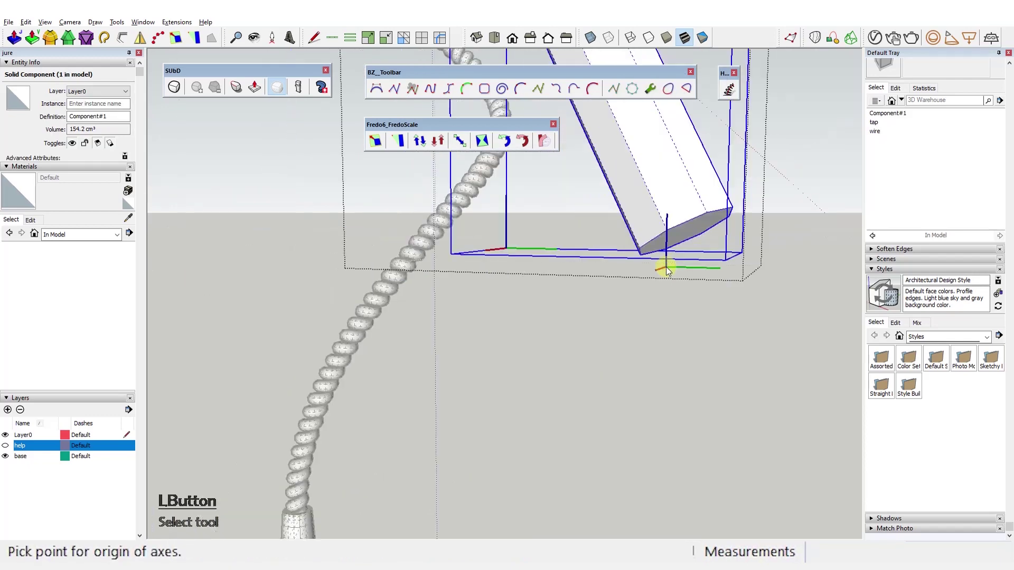
right_click(522, 333)
left_click(576, 321)
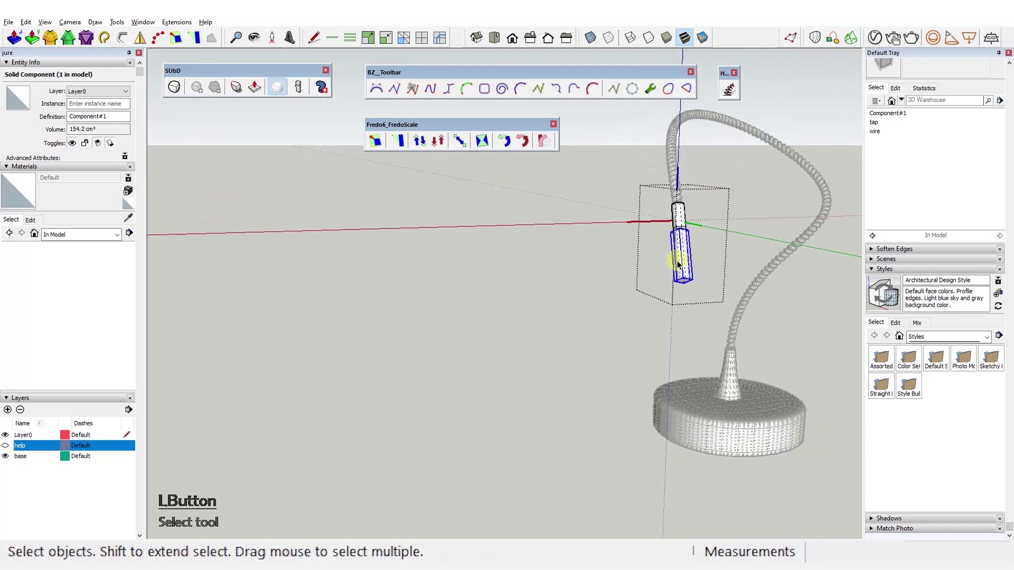
Step: Draw ring edges around the tube to split it into bands
left_click(686, 228)
left_click(669, 274)
left_click(651, 263)
left_click(760, 222)
left_click(640, 229)
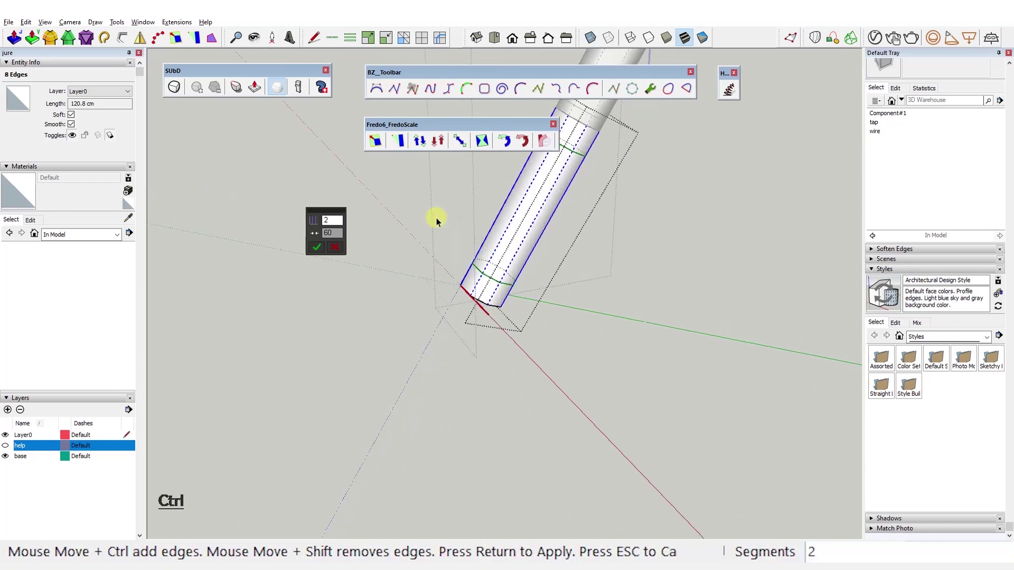
left_click(340, 225)
key("KP_4")
left_click(323, 251)
key("ctrl+1")
left_click(606, 237)
left_click(709, 210)
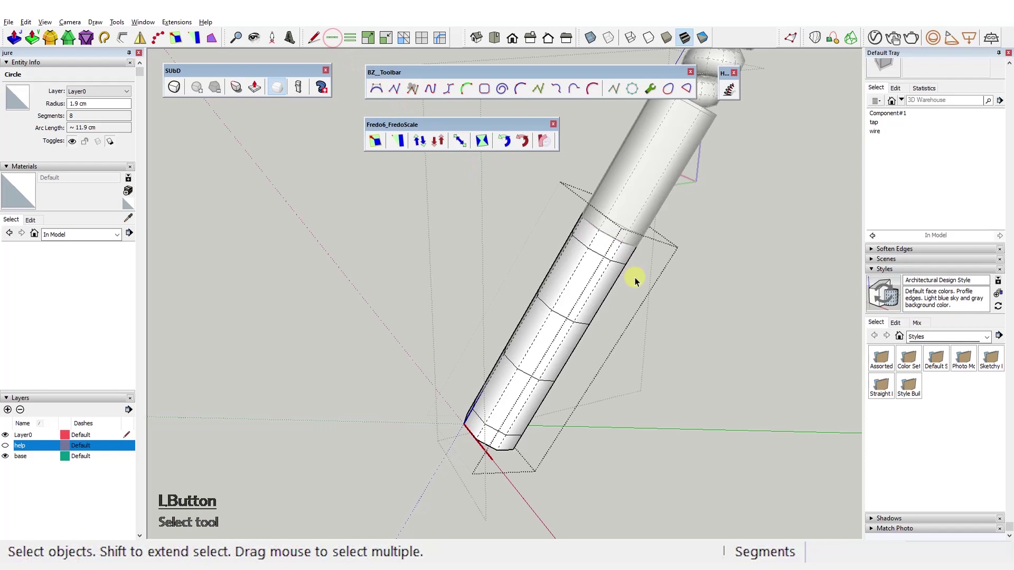
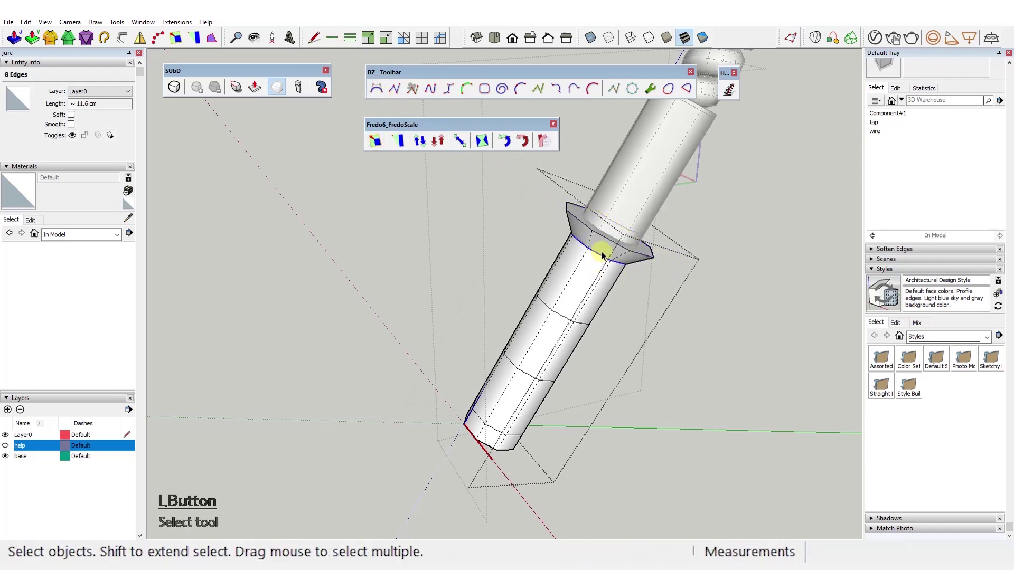
Step: Box-scale the upper rings with FredoScale to flare out the head profile
key("Pause")
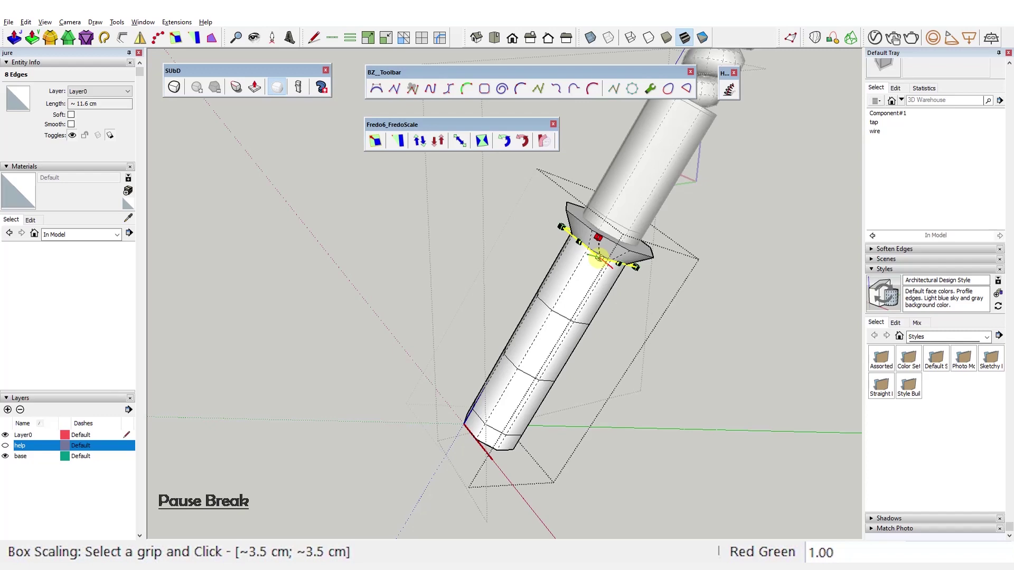
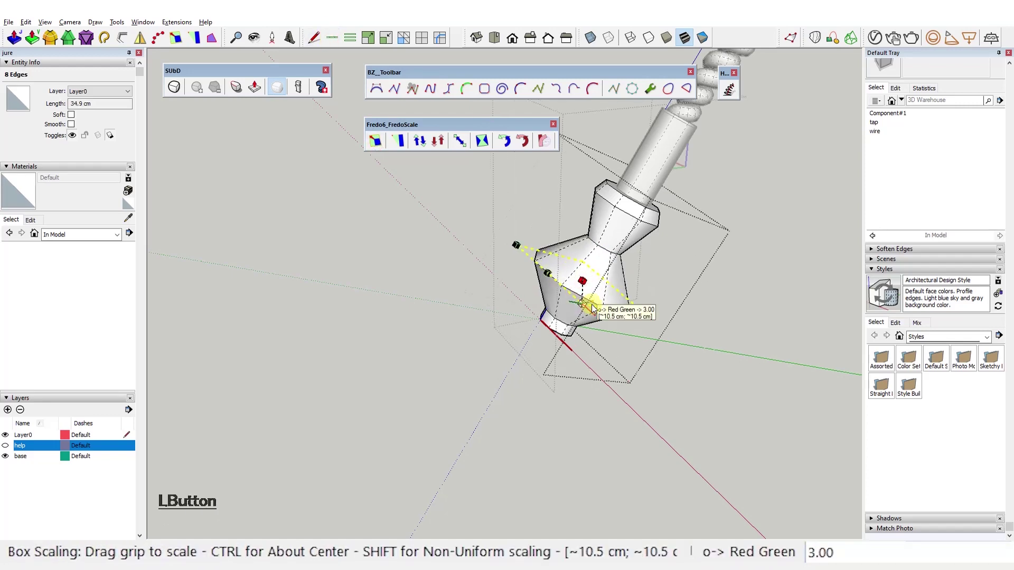
key("ctrl+1")
left_click(566, 324)
left_click(337, 43)
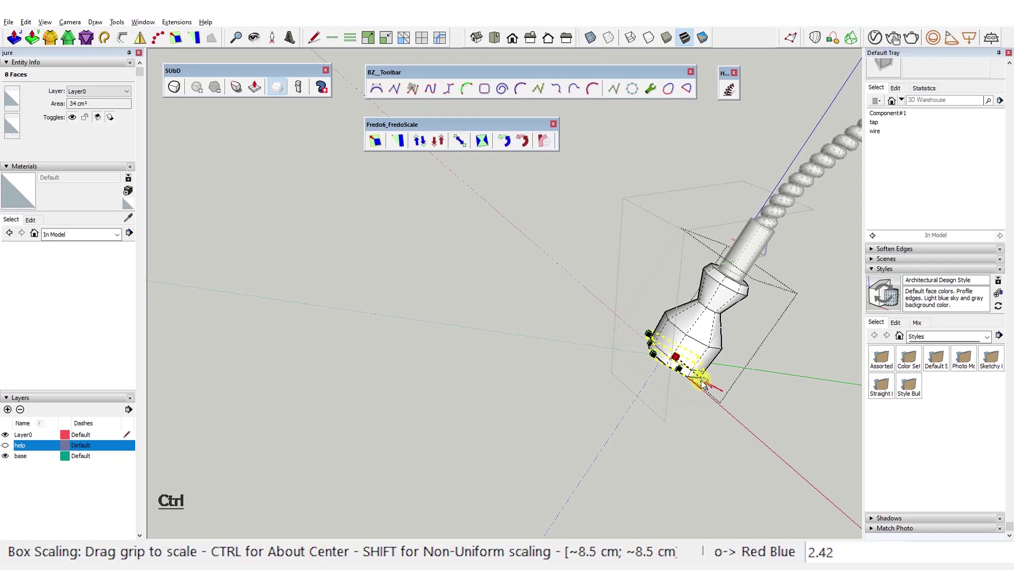
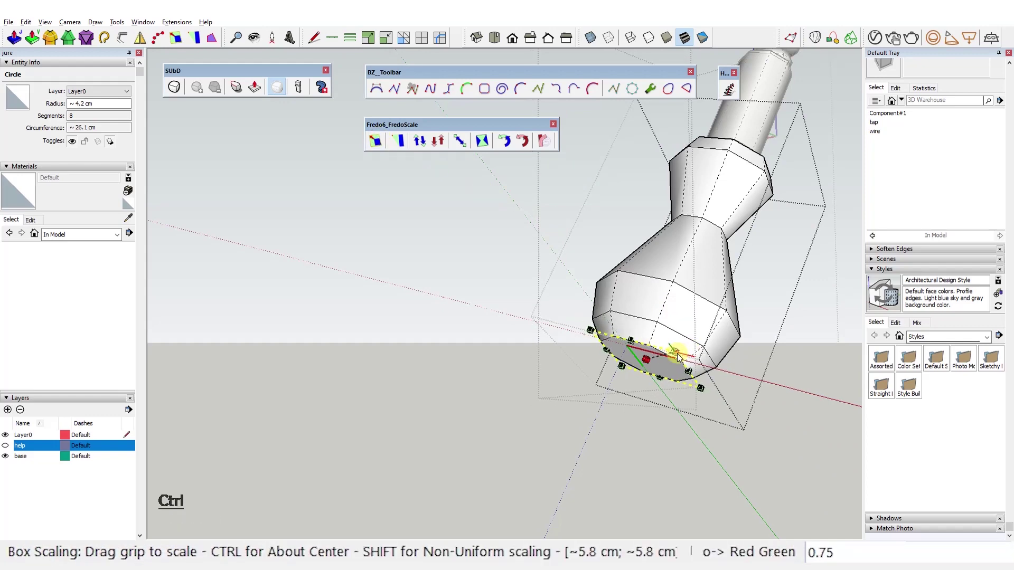
key("ctrl+1")
left_click(652, 394)
left_click(627, 387)
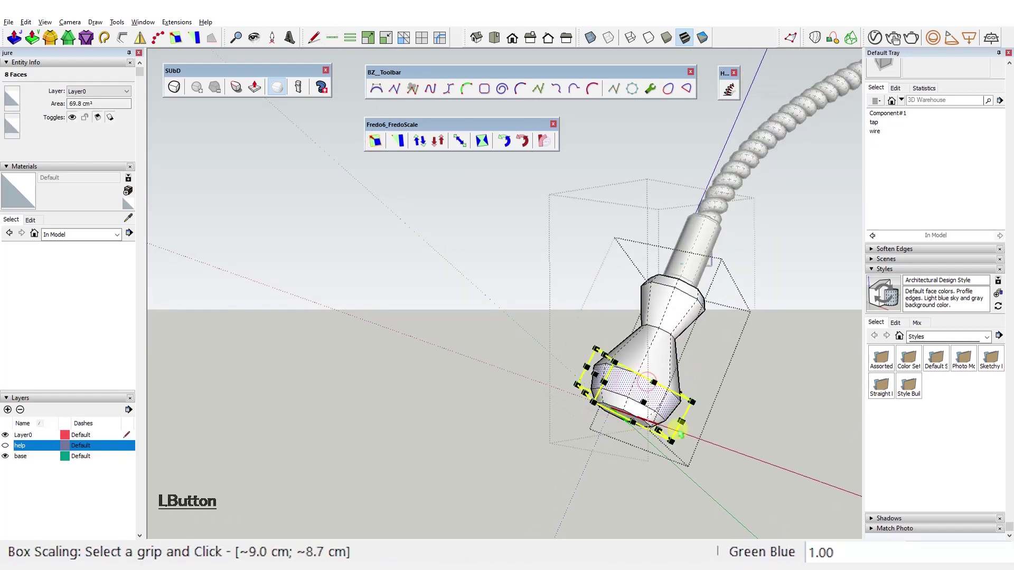
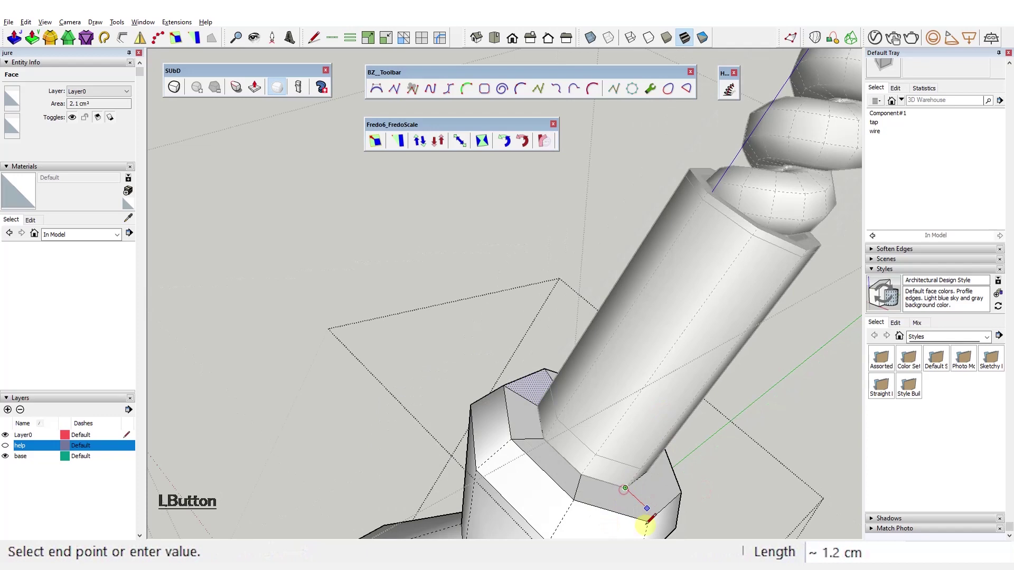
Step: Scale the lowest ring inward to form the head's narrow neck
key("ctrl+1")
left_click(441, 413)
left_click(364, 379)
left_click(566, 440)
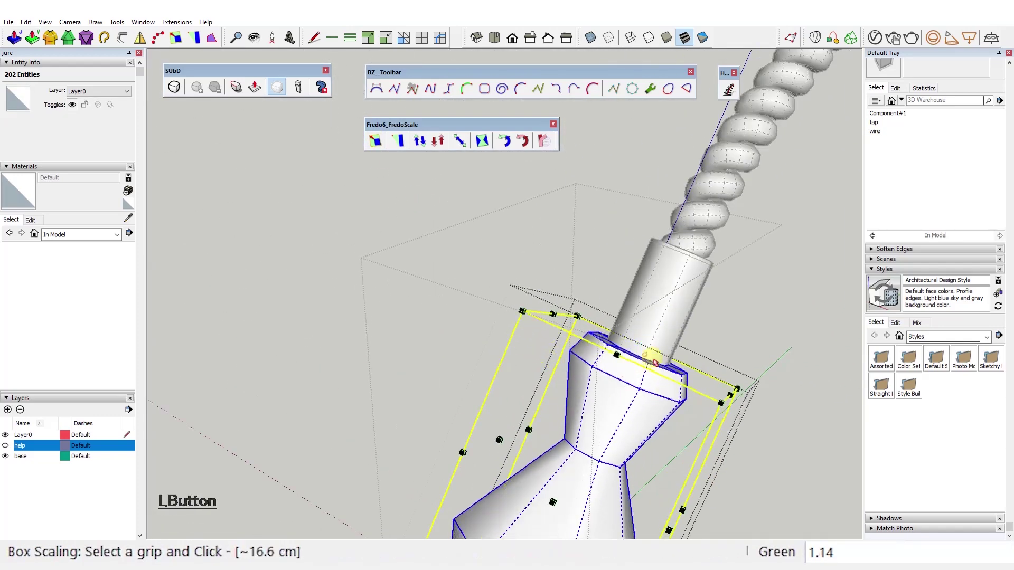
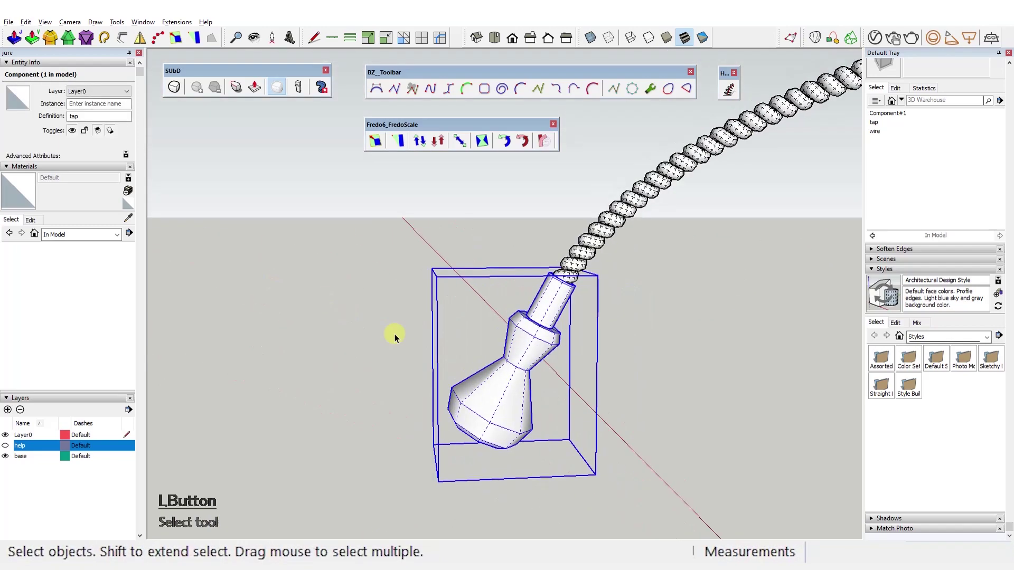
Step: Save, subdivide the head with SUbD and scale its bottom opening ring
key("ctrl+s")
left_click(181, 91)
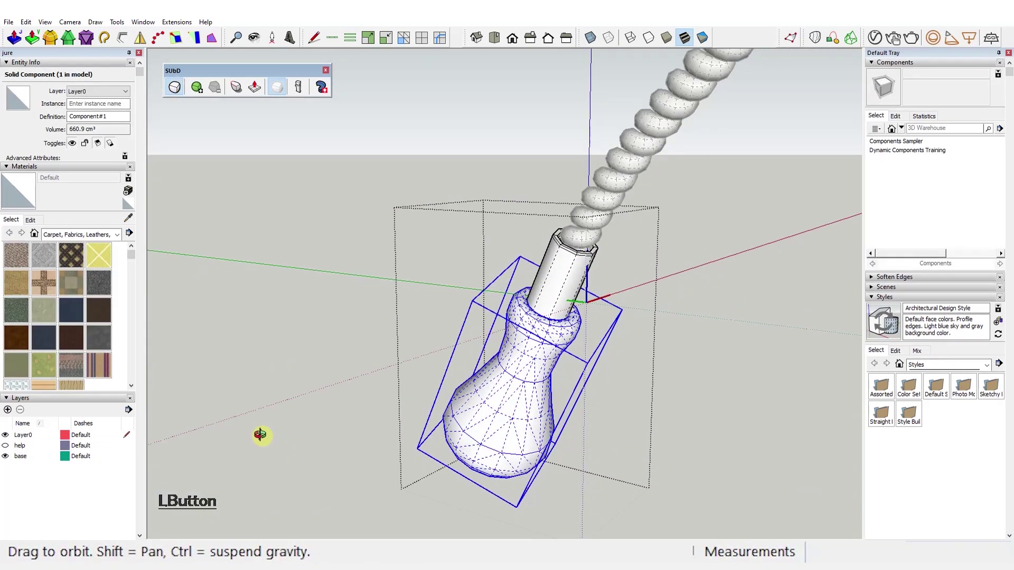
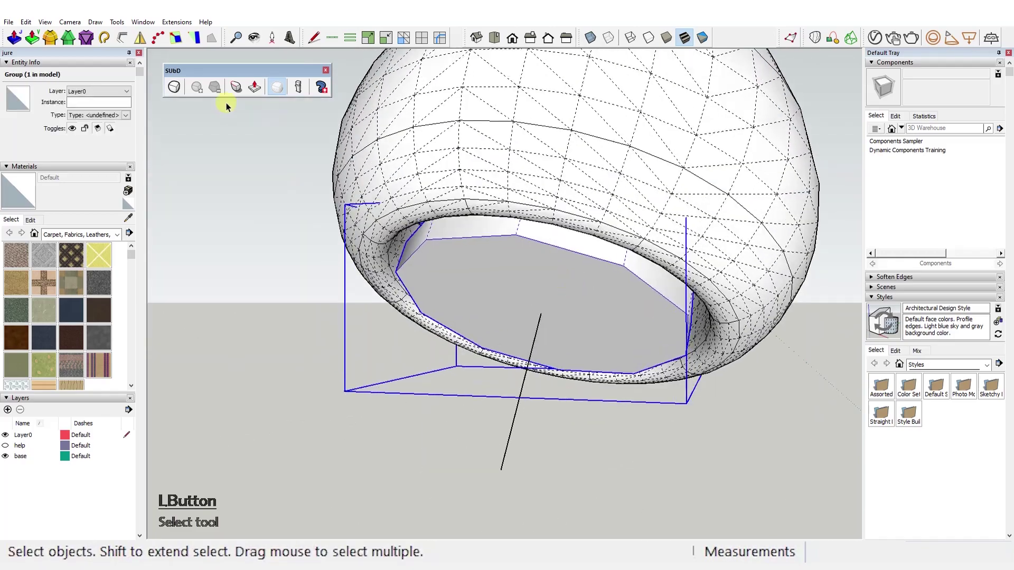
left_click(608, 292)
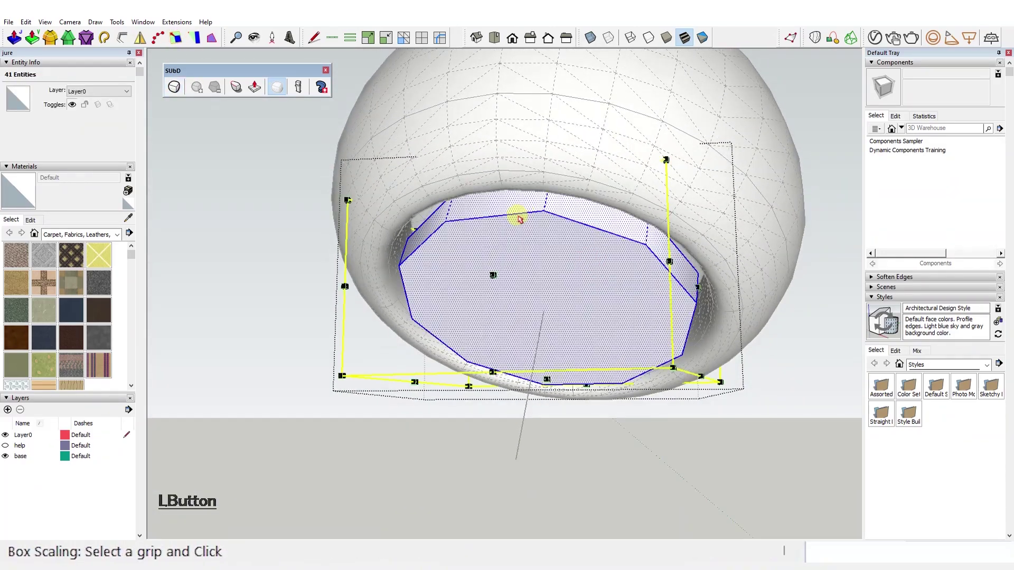
key("ctrl+1")
key("Escape")
left_click(722, 230)
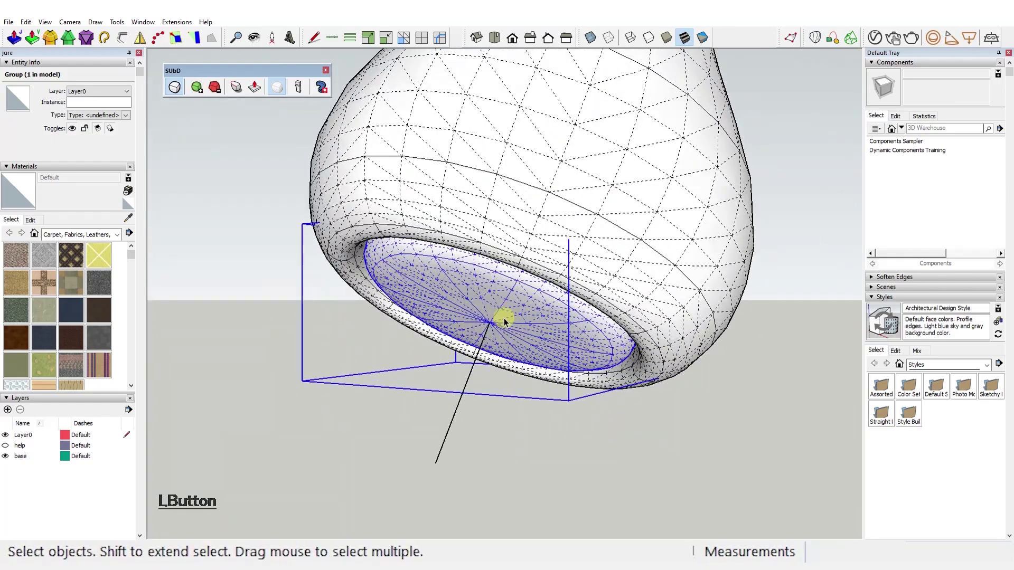
Step: Push/pull an inset disc inside the head's underside opening
double_click(489, 321)
key("a")
left_click(808, 166)
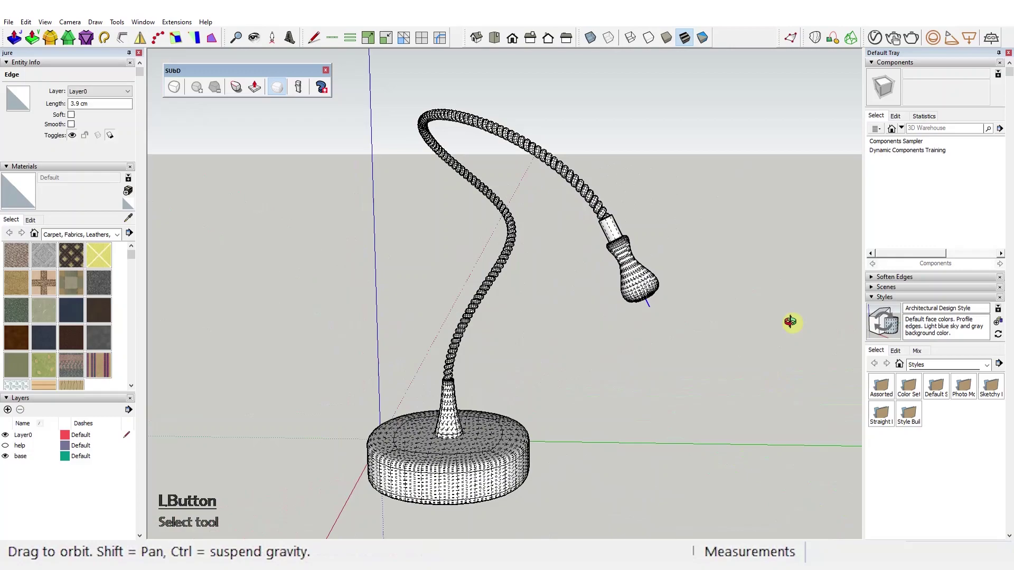
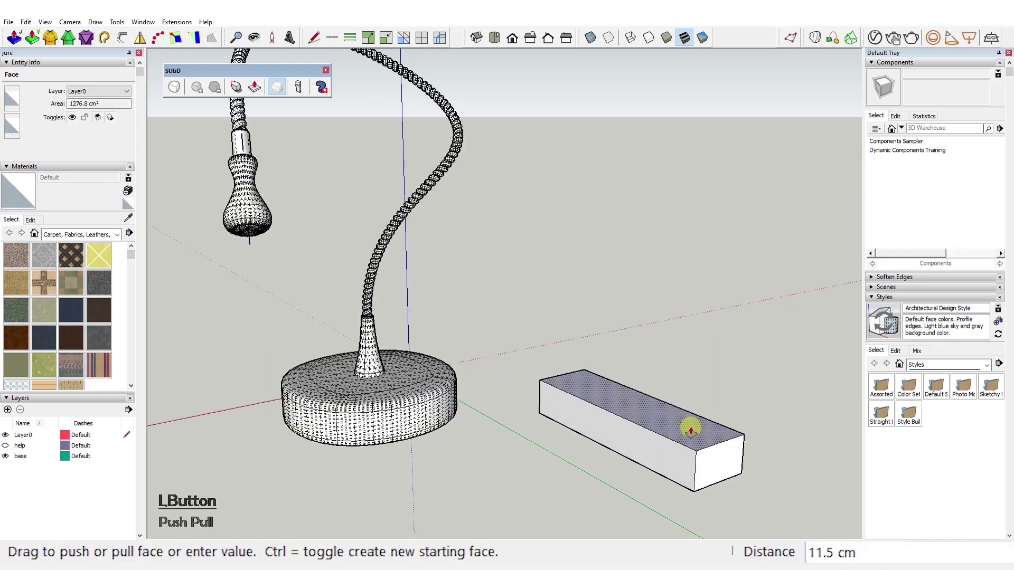
Step: Draw the plug's base rectangle and Push/Pull it into a box with value 3 then 0
left_click(458, 63)
left_click(554, 429)
double_click(474, 351)
left_click(336, 225)
key("3")
left_click(331, 224)
key("3")
key("BackSpace")
key("Return")
left_click(331, 238)
key("0")
key("Return")
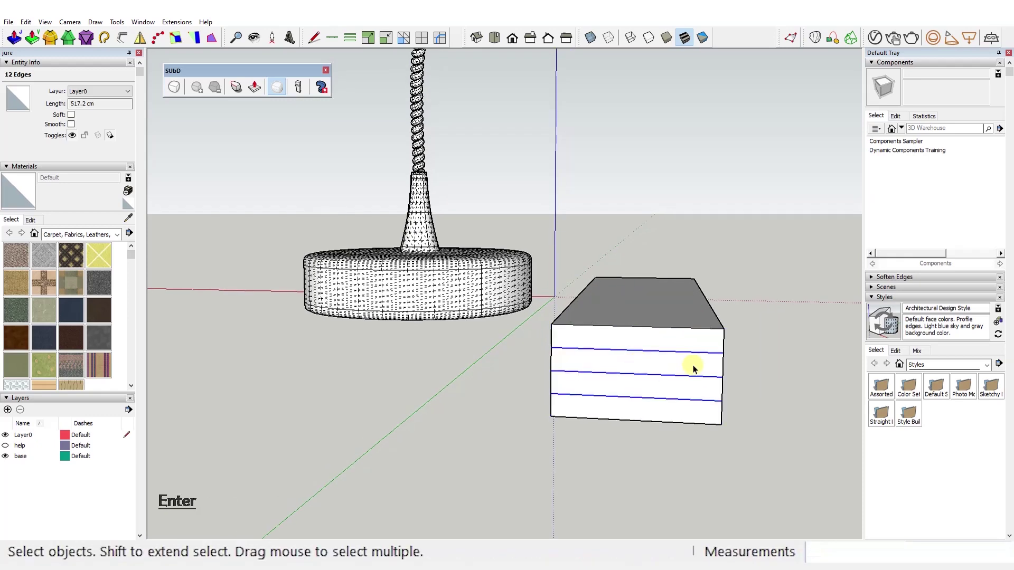
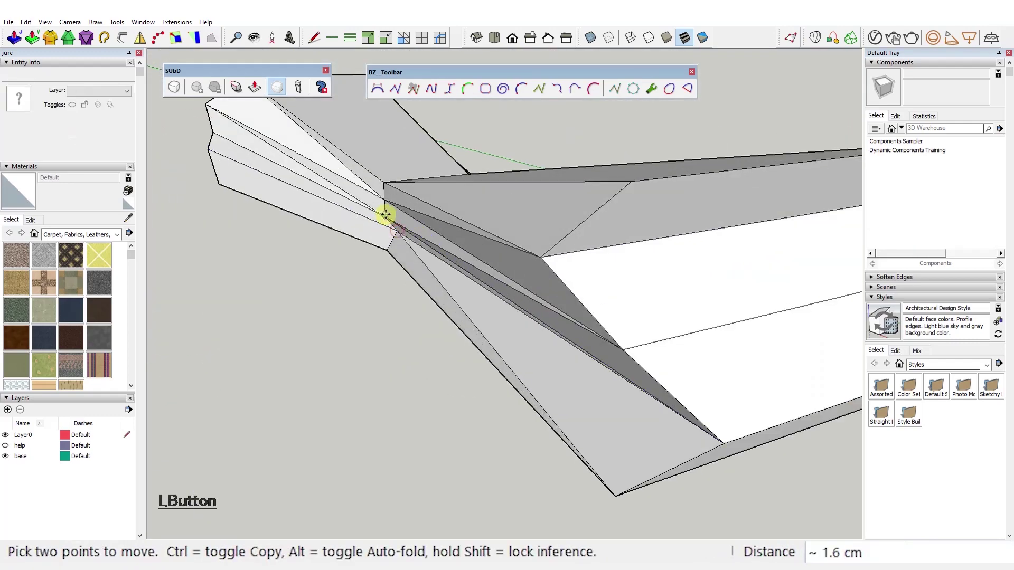
Step: Fold and taper the box end with the BZ tools and make the body a group
key("ctrl+1")
left_click(522, 291)
right_click(522, 291)
left_click(592, 331)
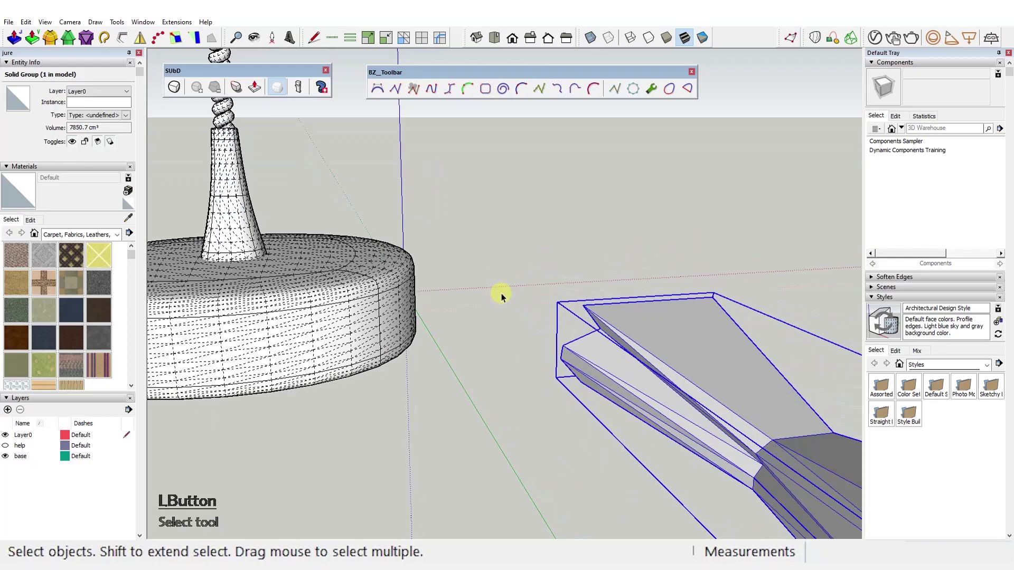
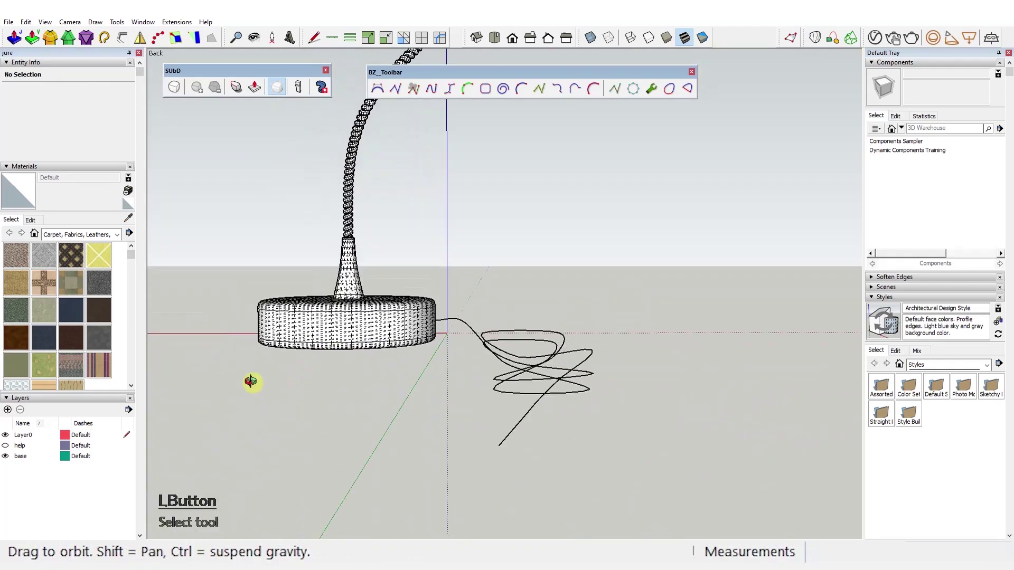
Step: Sweep the knotted path into a tube and trace a Catmull spline loop around the crossing strands
key("ctrl+s")
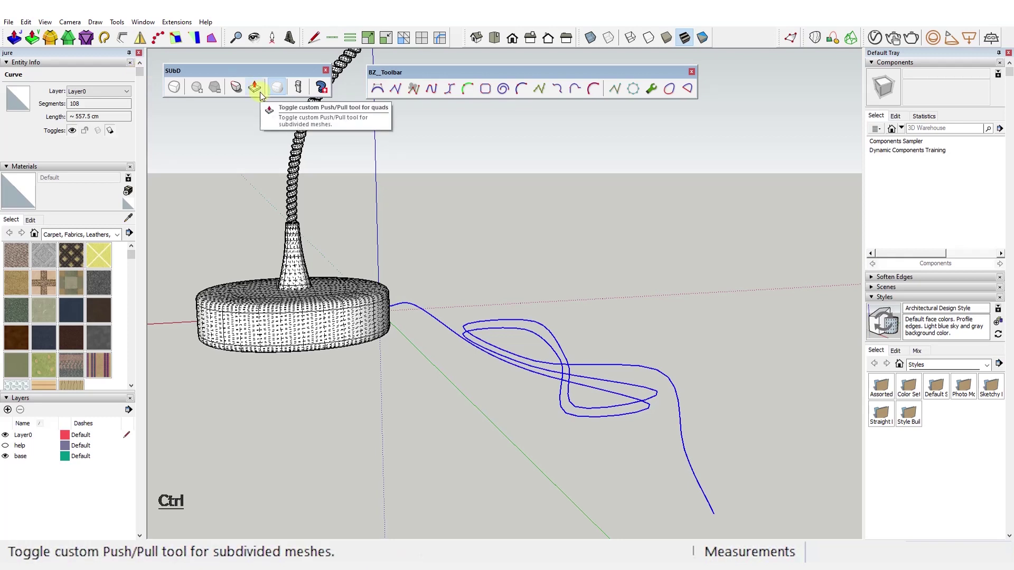
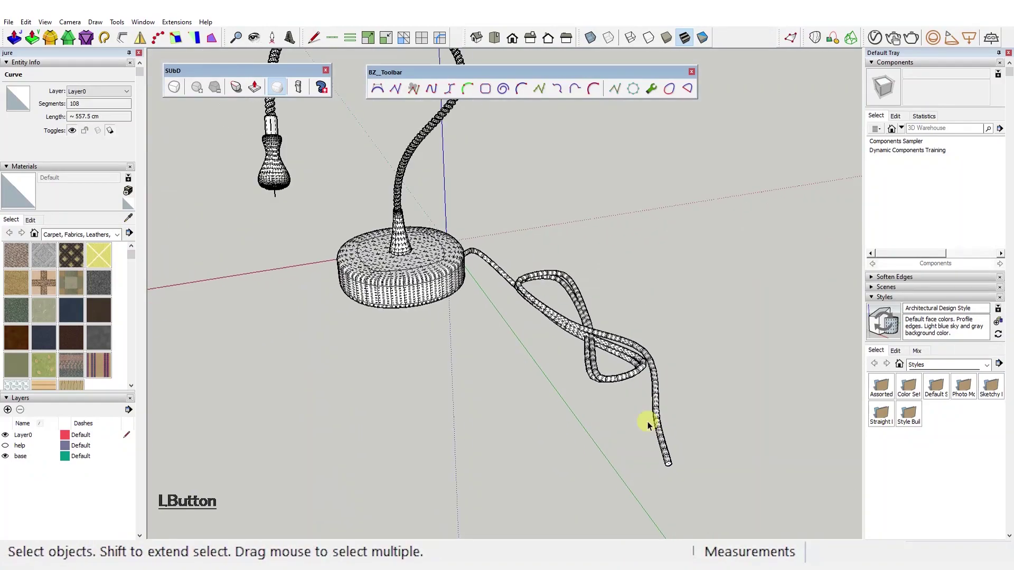
key("ctrl+z")
left_click(129, 41)
key("1")
left_click(481, 338)
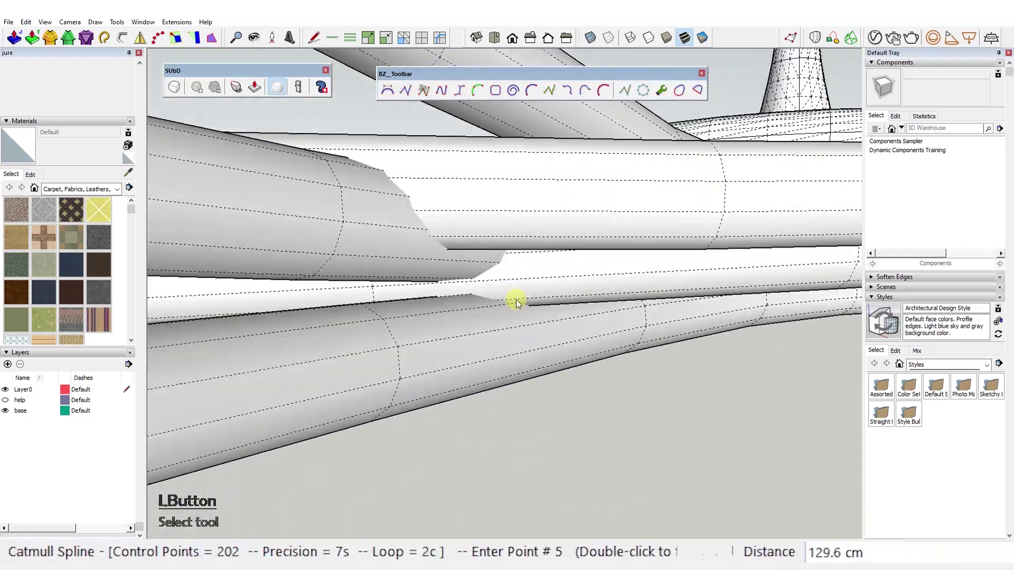
key("Escape")
left_click(455, 372)
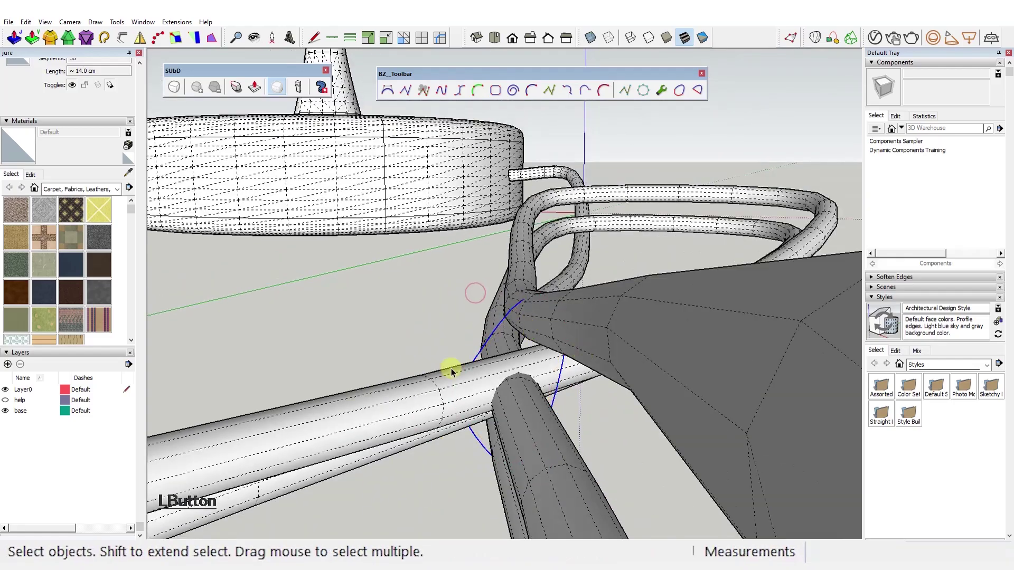
Step: Orbit around the cable to check the loop, return to Select and save
key("ctrl+s")
key("s")
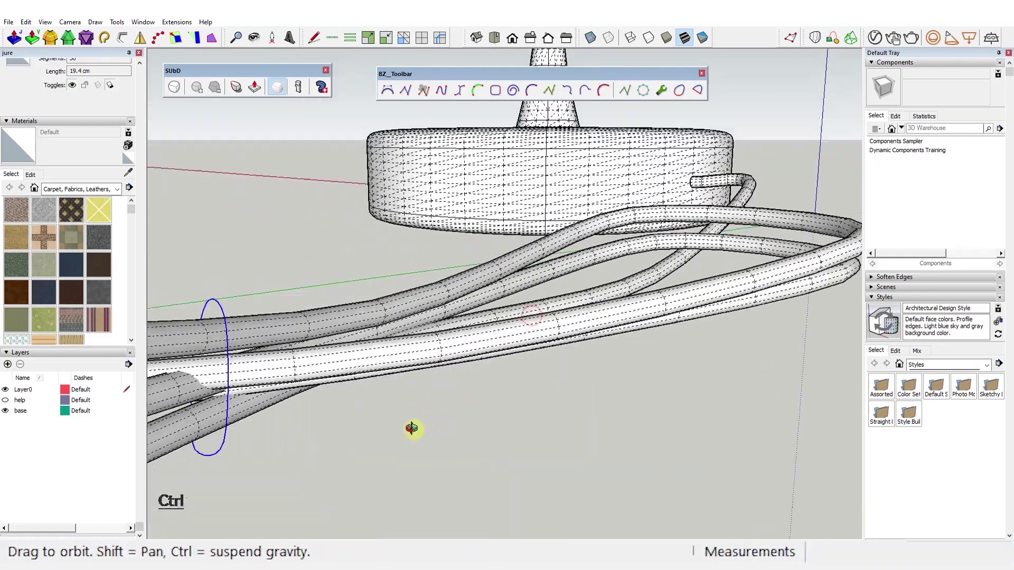
key("ctrl+1")
key("ctrl+s")
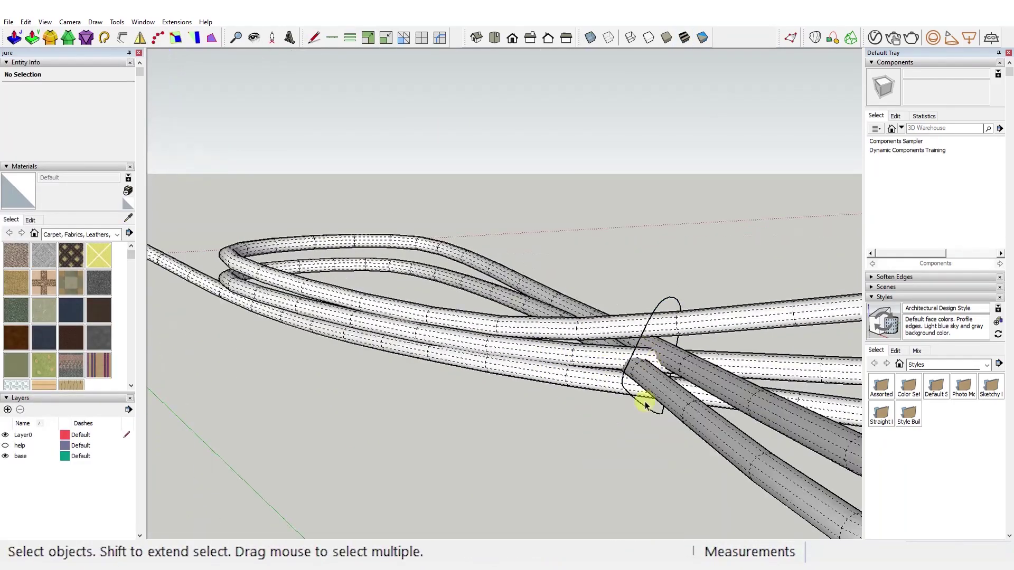
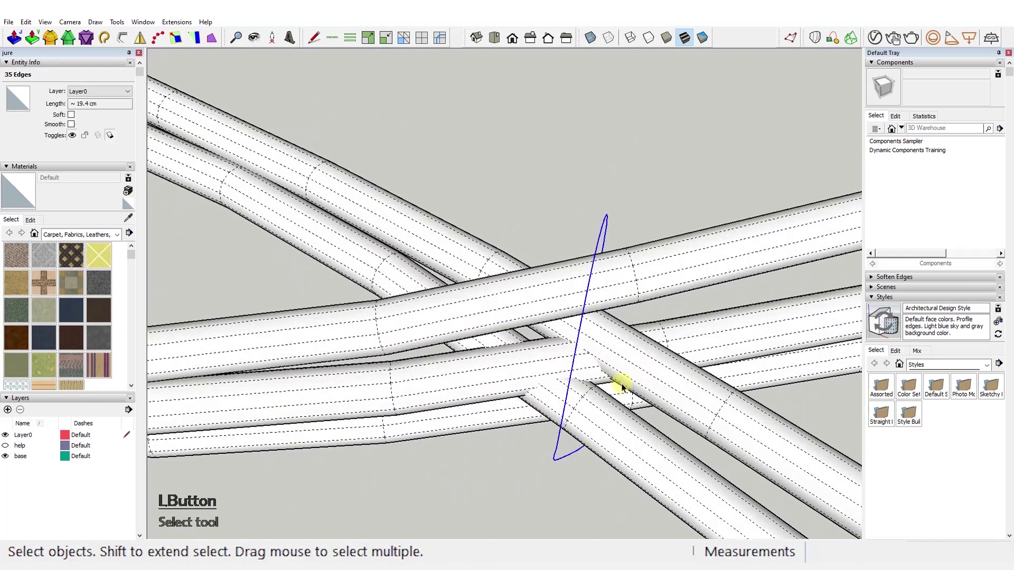
Step: Extrude the loop curve with Push Line into a band clasping the crossing strands
right_click(652, 39)
left_click(697, 33)
right_click(756, 44)
left_click(764, 29)
right_click(753, 42)
left_click(782, 30)
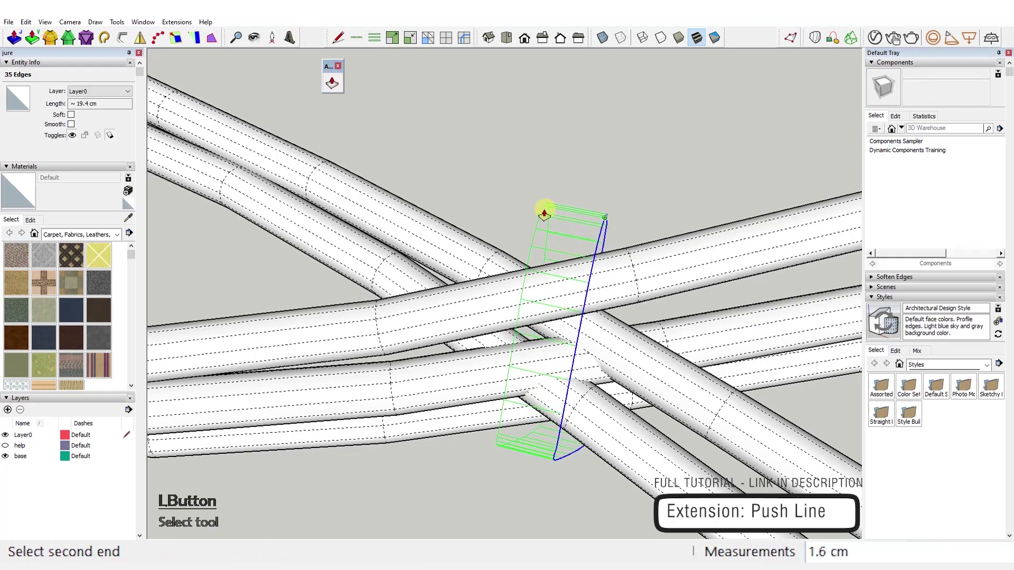
left_click(598, 242)
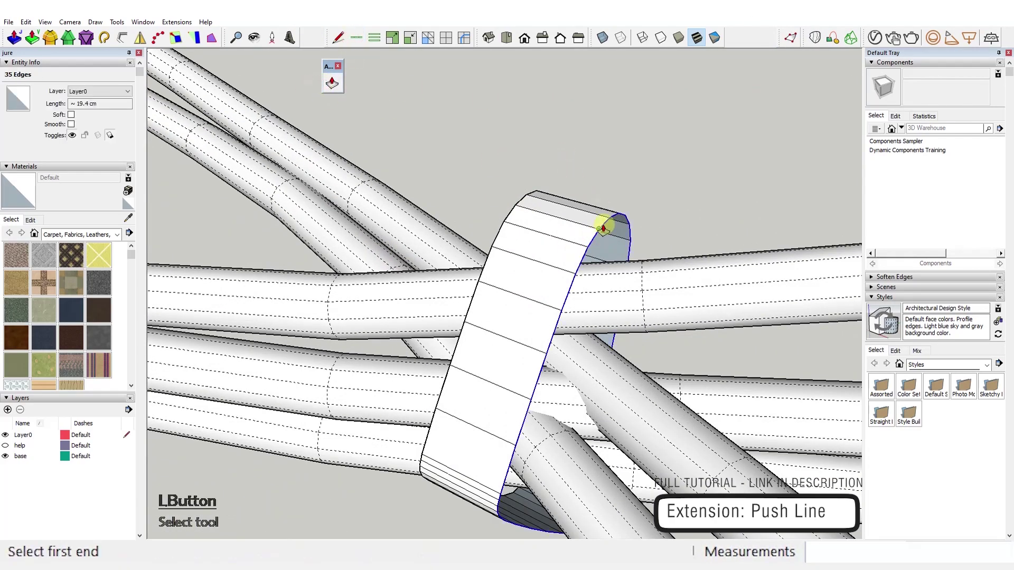
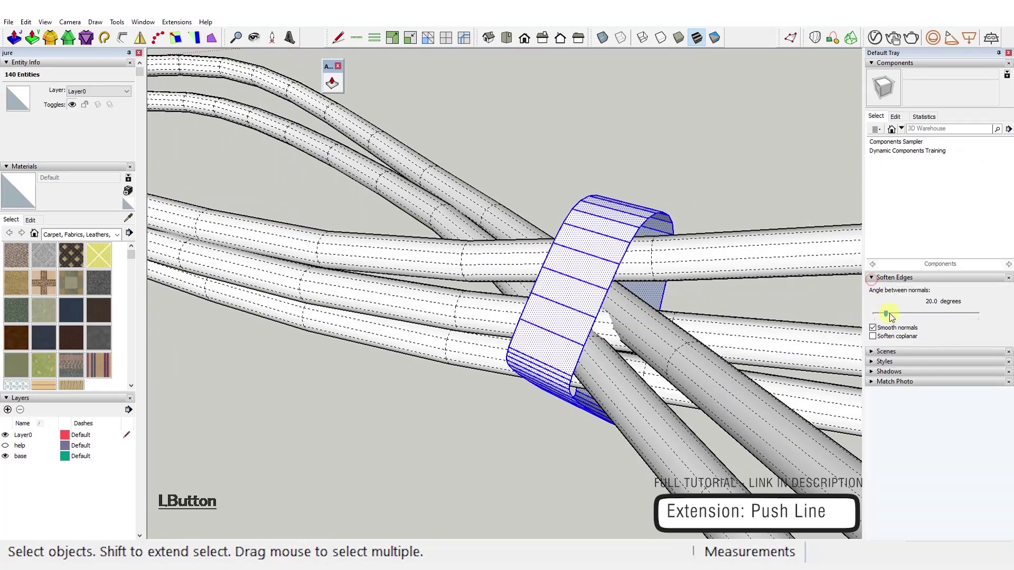
key("Delete")
Step: Soften the band's edges and start thickening its face with JointPush Pull
left_click(575, 312)
key("alt+y")
left_click(581, 309)
left_click(583, 292)
left_click(29, 39)
key("ctrl+1")
left_click(589, 285)
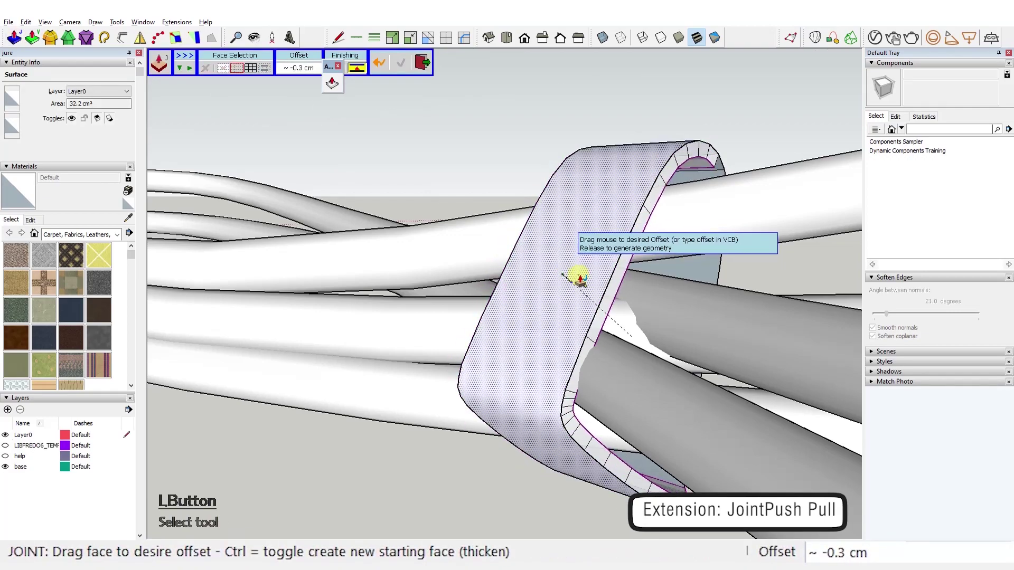
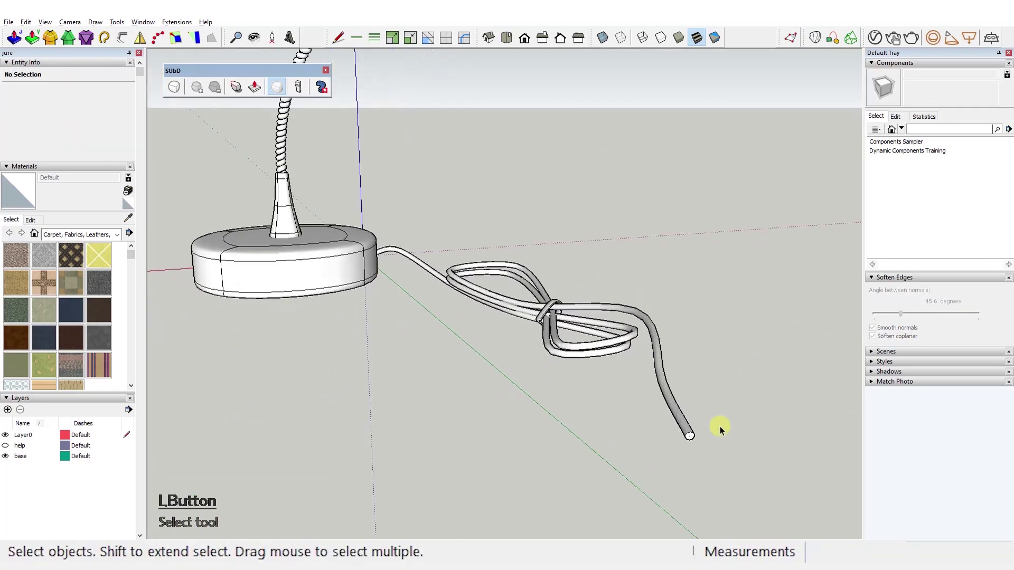
Step: Copy the cable's circular end face and paste it near the origin as the plug's start
left_click(627, 248)
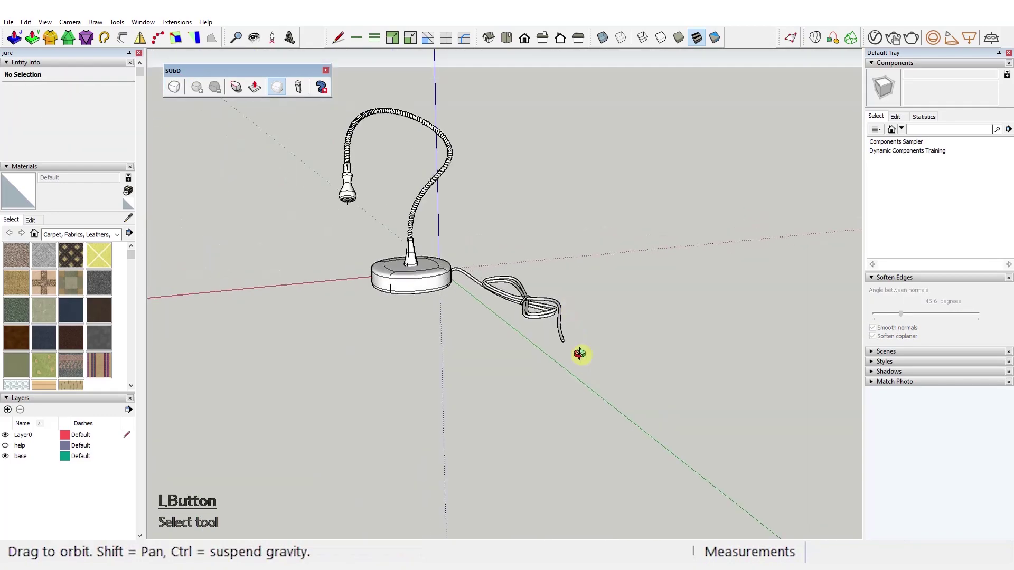
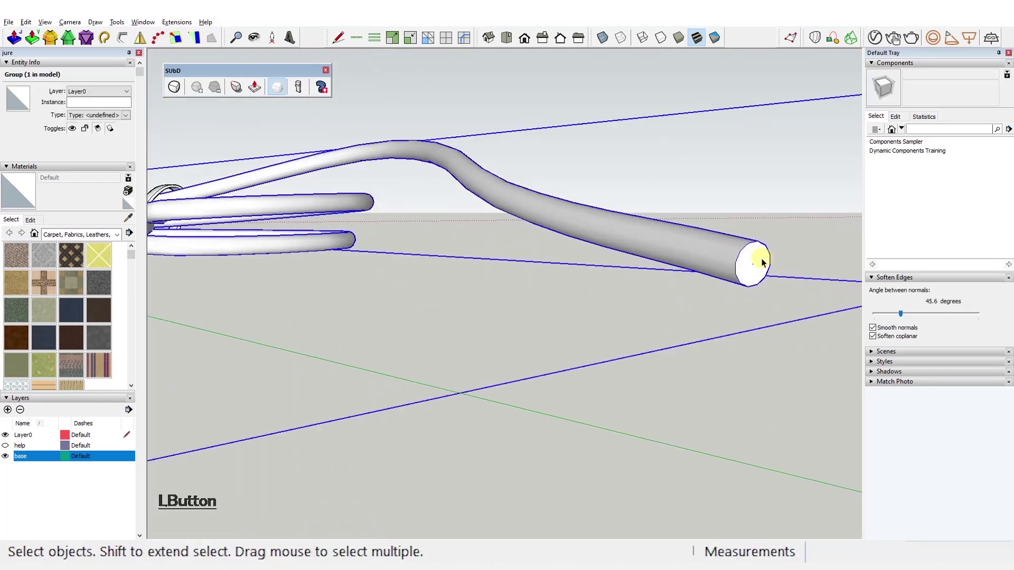
key("ctrl+c")
left_click(583, 343)
key("ctrl+v")
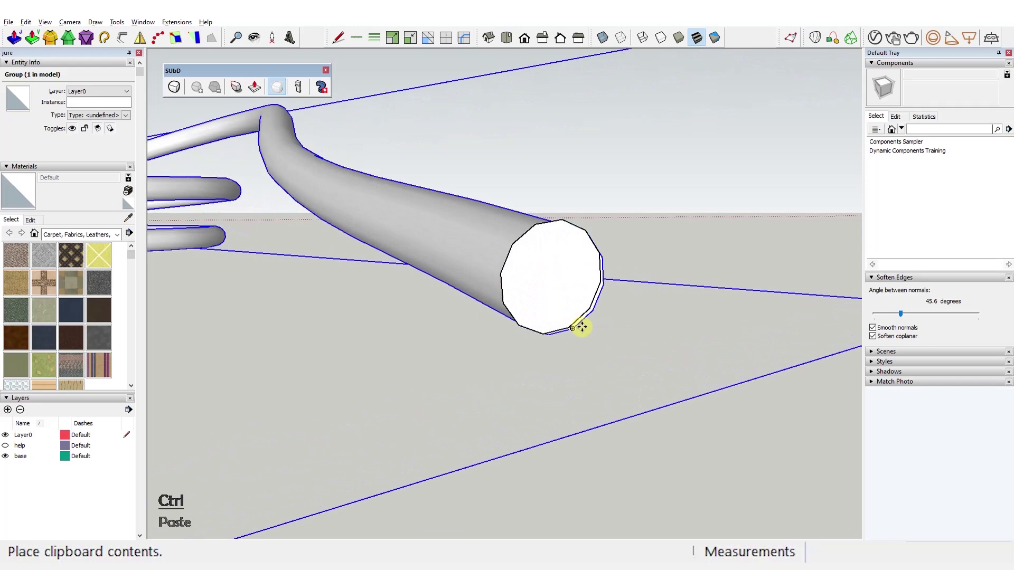
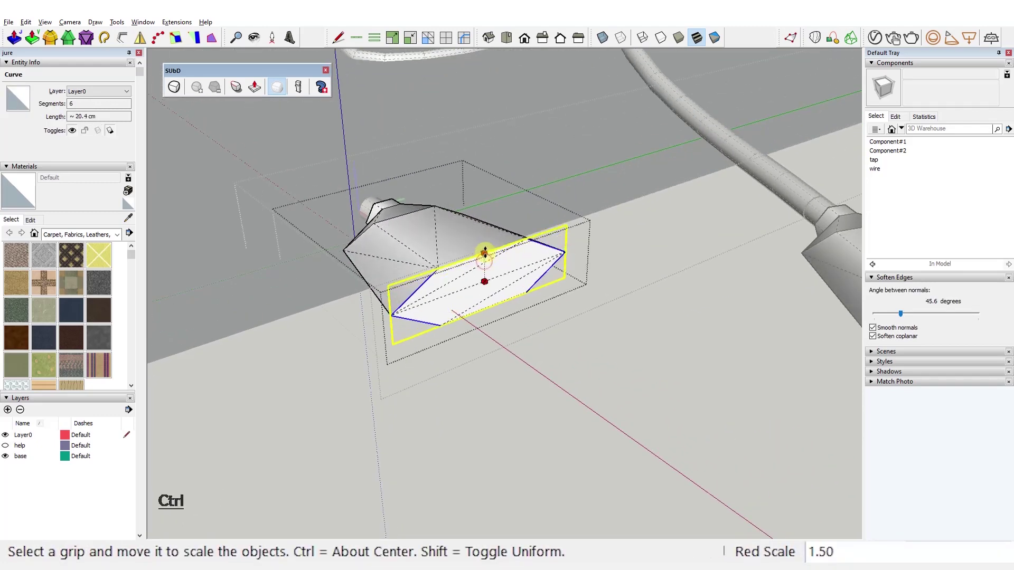
Step: Select the tapered housing's long edges and round them with a 3 cm Fredo Corner offset
key("ctrl+z")
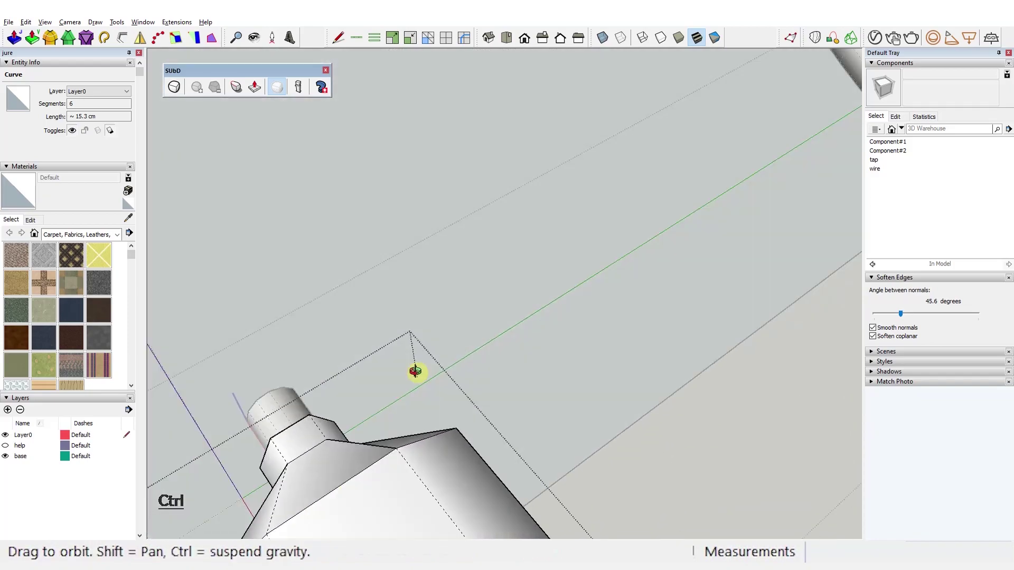
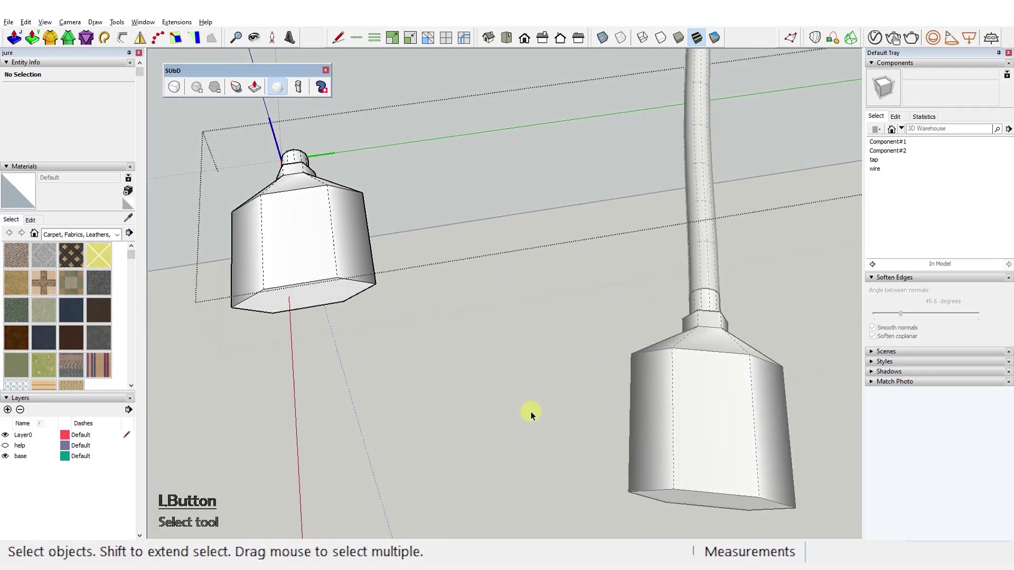
left_click(387, 349)
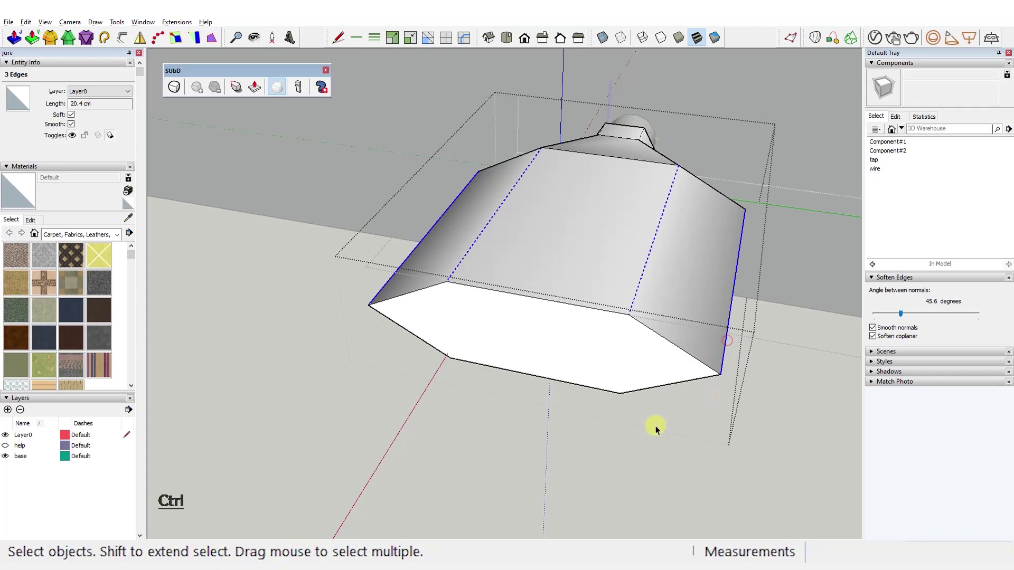
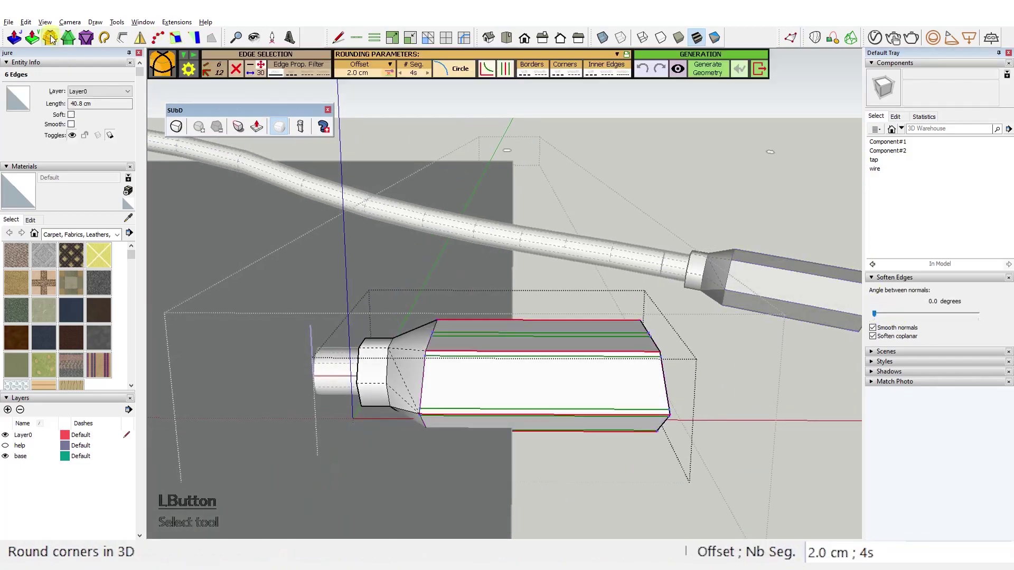
key("KP_3")
key("Return")
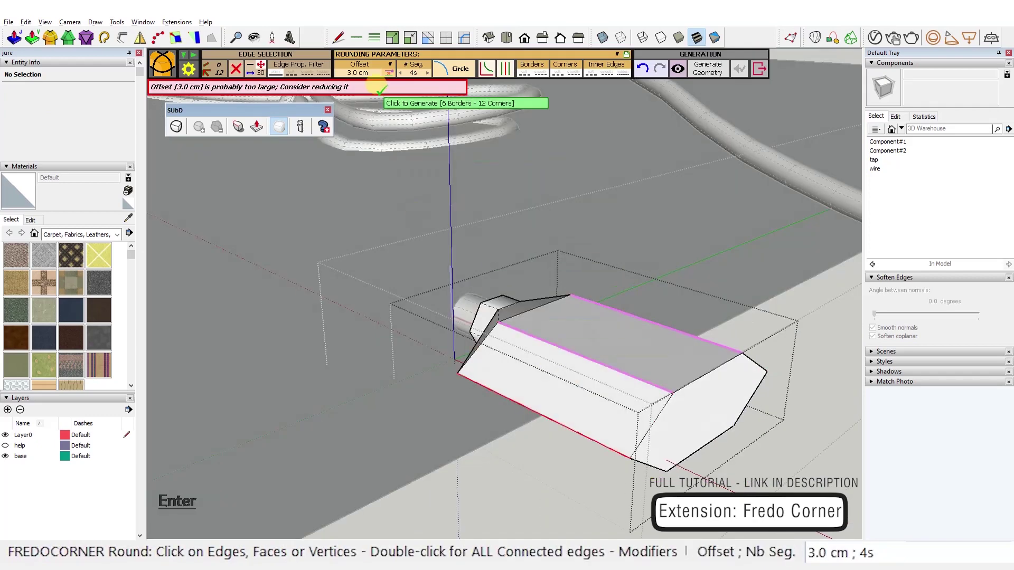
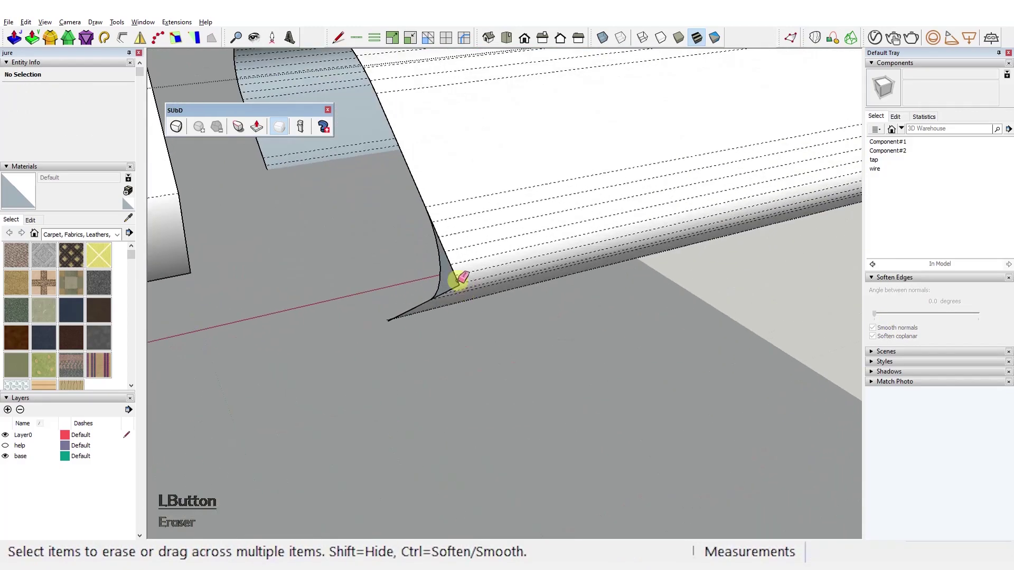
Step: Select the plug housing group, set the corner offset to 0.2 cm and generate the rounded geometry
key("ctrl+1")
left_click(550, 361)
key("ctrl+shift+x")
key("ctrl+1")
left_click(562, 365)
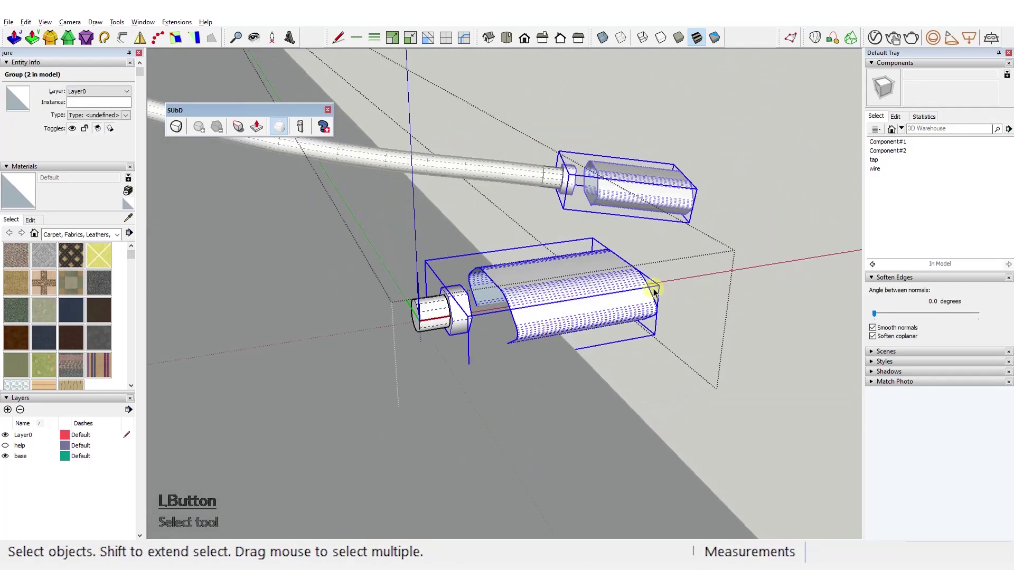
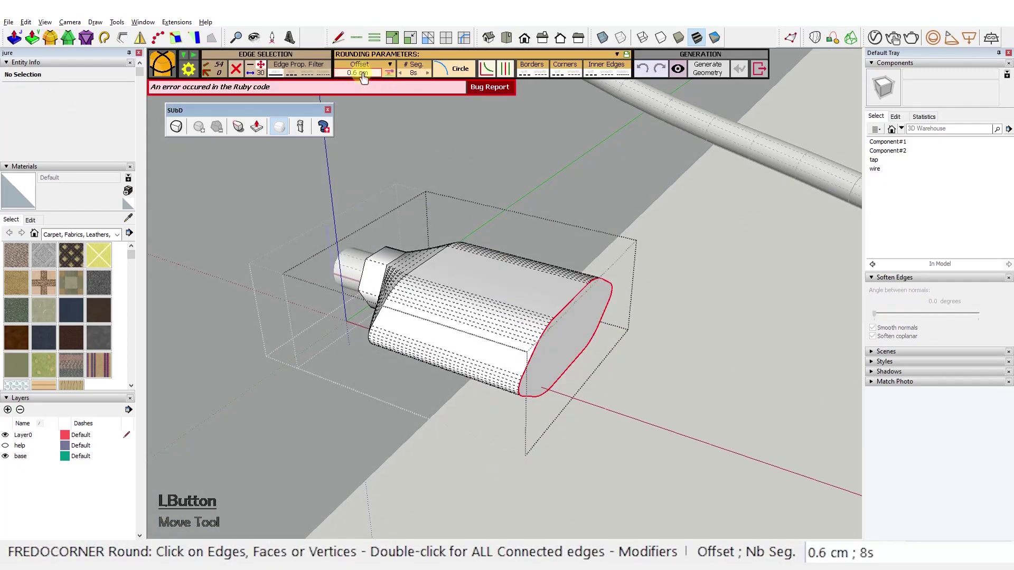
key("2")
left_click(506, 294)
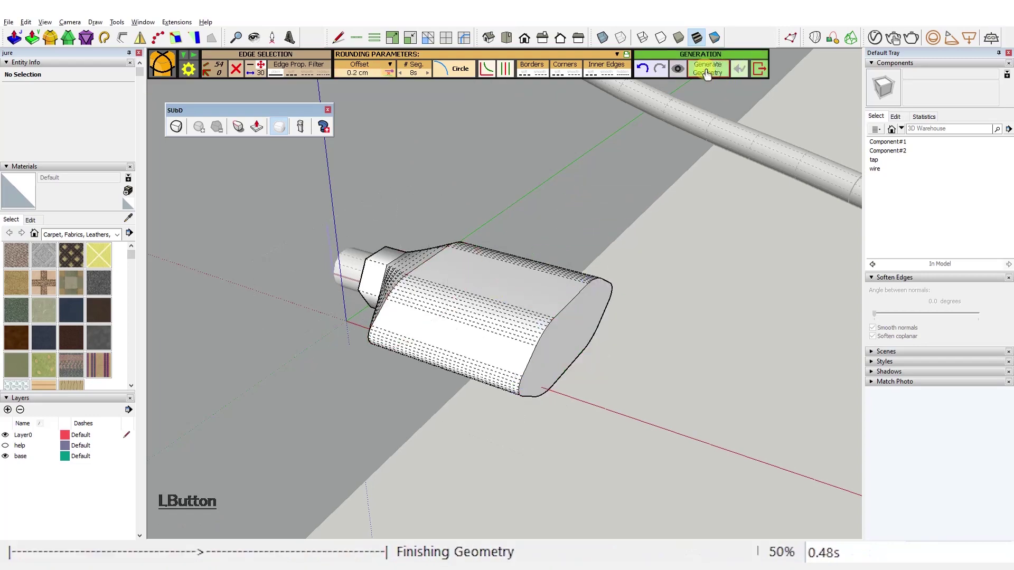
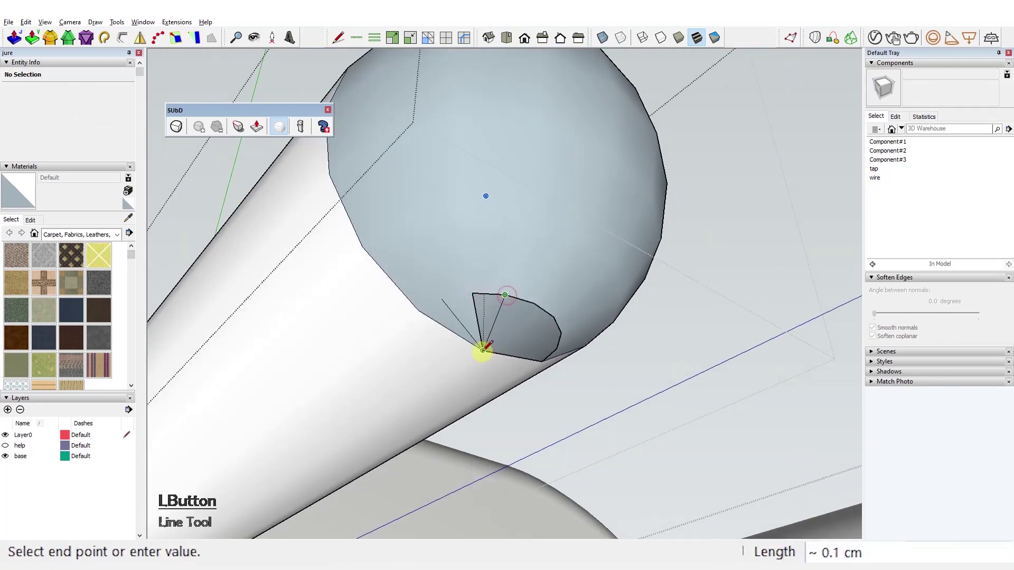
Step: Outline the prong positions on the plug's front face and select the prong meshes for smoothing
key("alt+y")
left_click(448, 323)
key("ctrl+w")
left_click(531, 344)
left_click(485, 224)
left_click(542, 337)
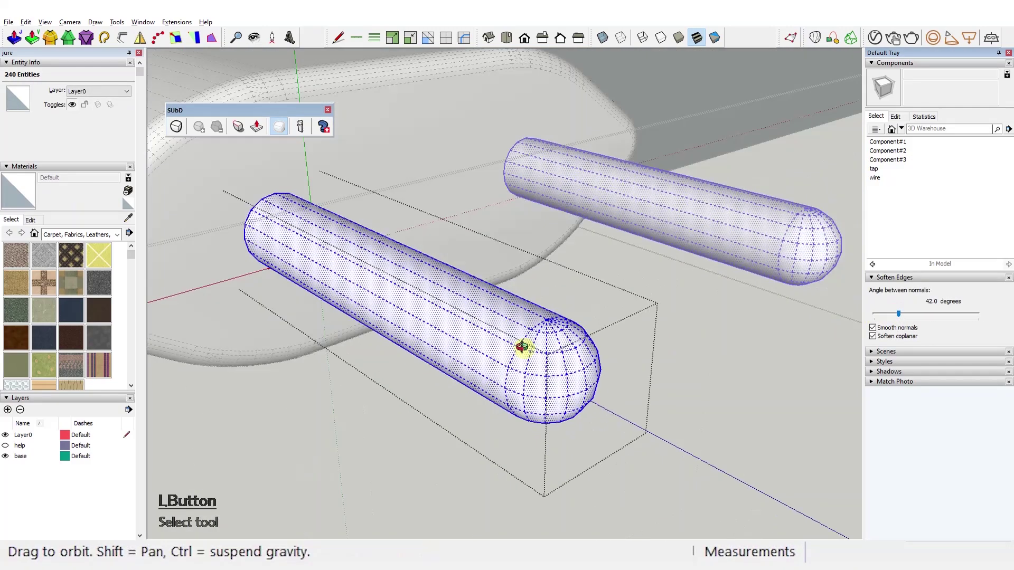
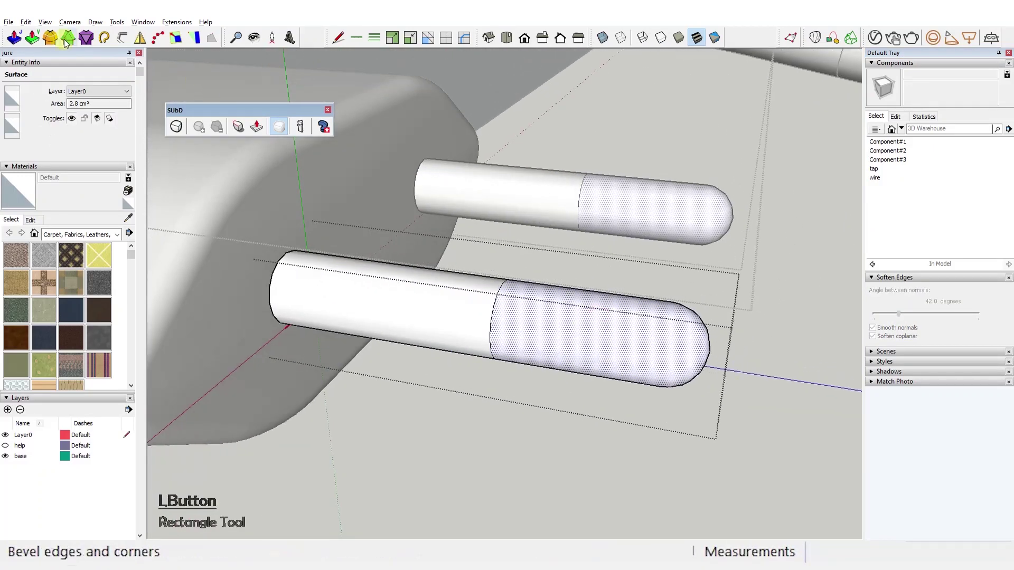
Step: Subdivide the prong component into smooth domed pins and delete the leftover guide geometry
key("ctrl+1")
left_click(684, 347)
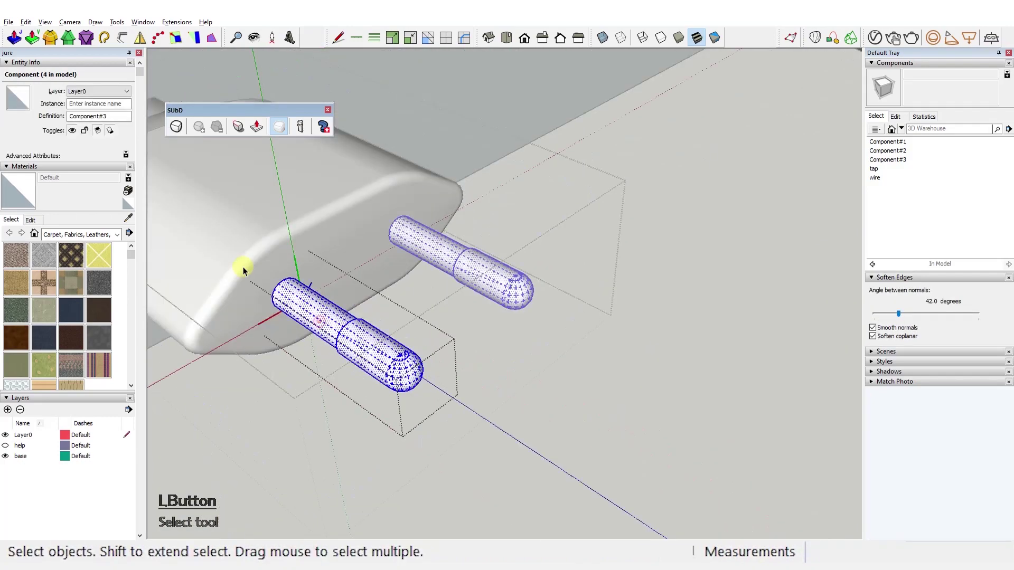
key("ctrl+shift+x")
double_click(556, 221)
key("ctrl+1")
key("Delete")
left_click(556, 316)
key("Delete")
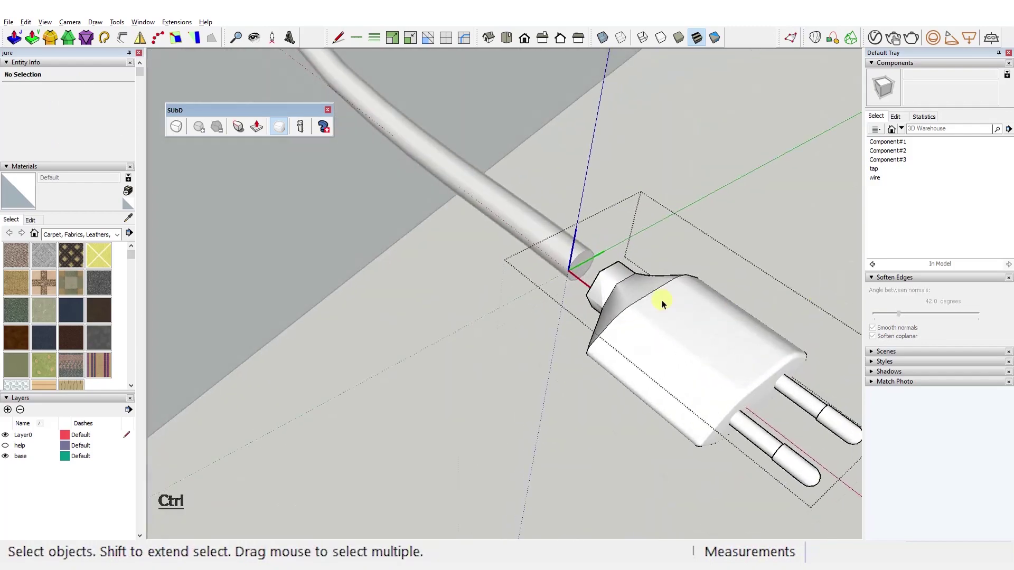
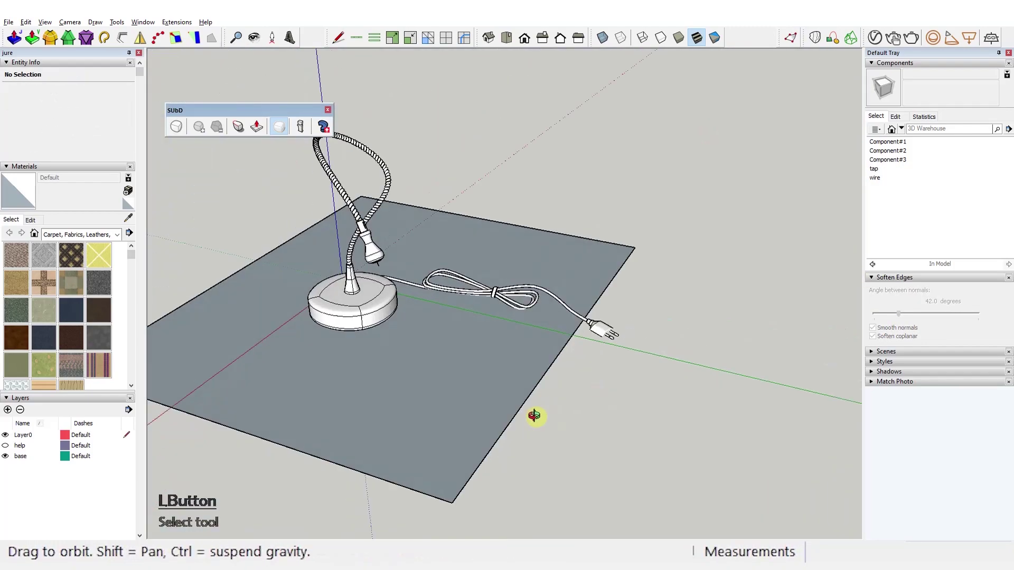
Step: Select the coiled cable and plug groups, clearing stray geometry, ready for Vertex Tools
key("ctrl+shift+x")
left_click(552, 383)
key("ctrl+1")
key("Delete")
left_click(613, 388)
key("ctrl+shift+x")
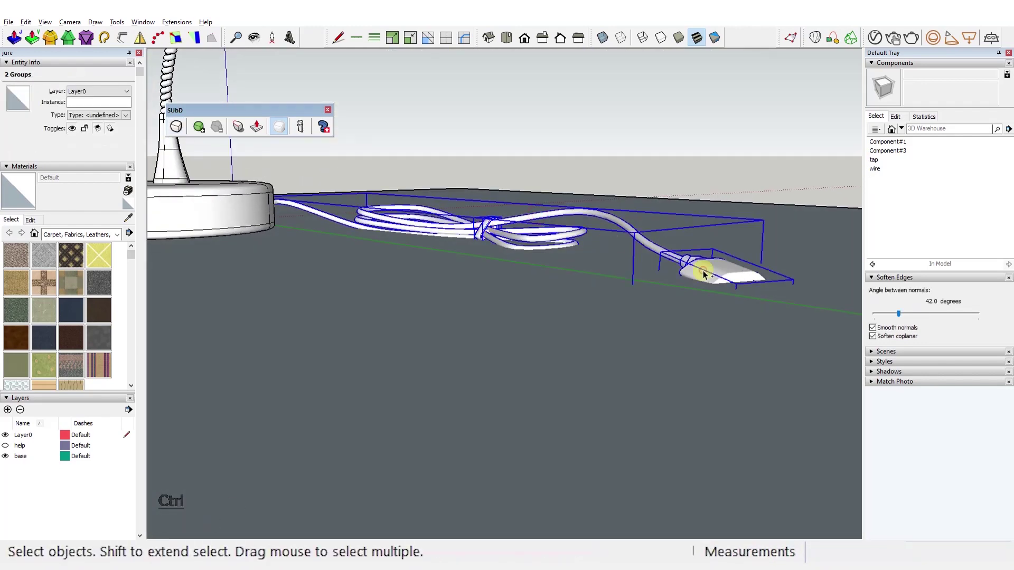
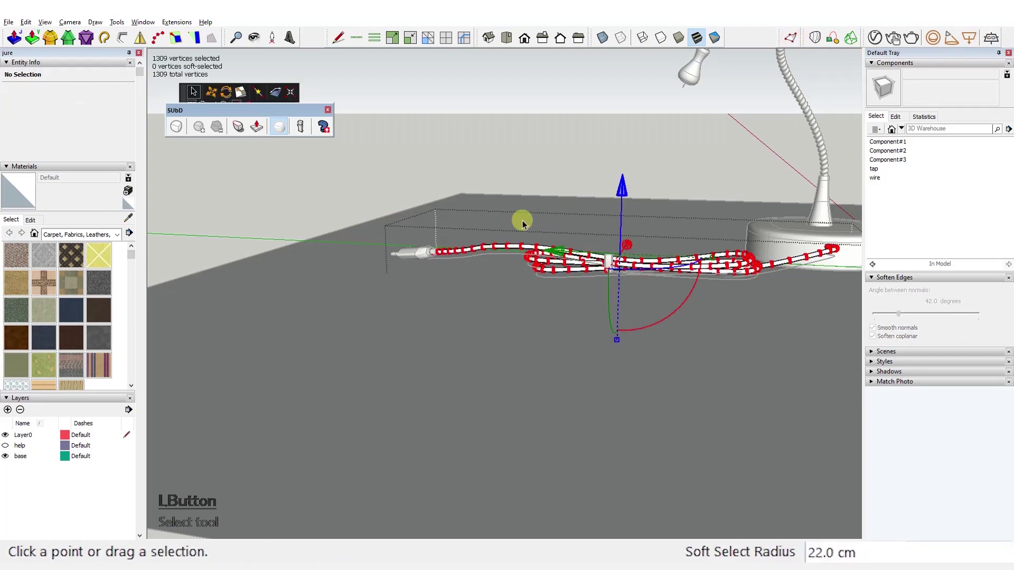
Step: Select all cable vertices and move them up about 5.5 cm so the loop lies on the tabletop
key("KP_1")
key("Return")
key("KP_2")
key("Return")
left_click(603, 147)
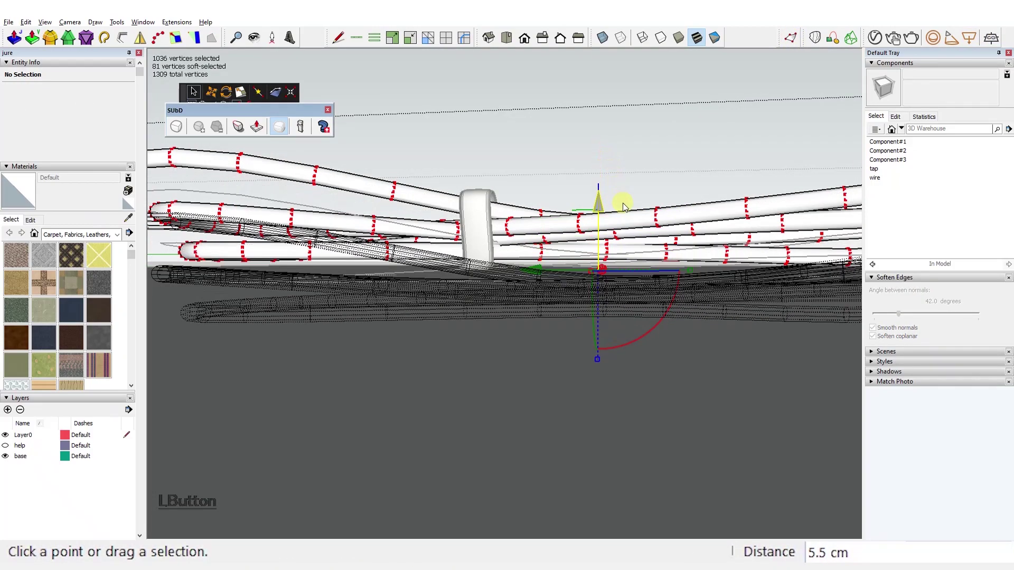
key("ctrl+1")
left_click(422, 195)
key("ctrl+shift+x")
key("Up")
key("KP_1")
key("8")
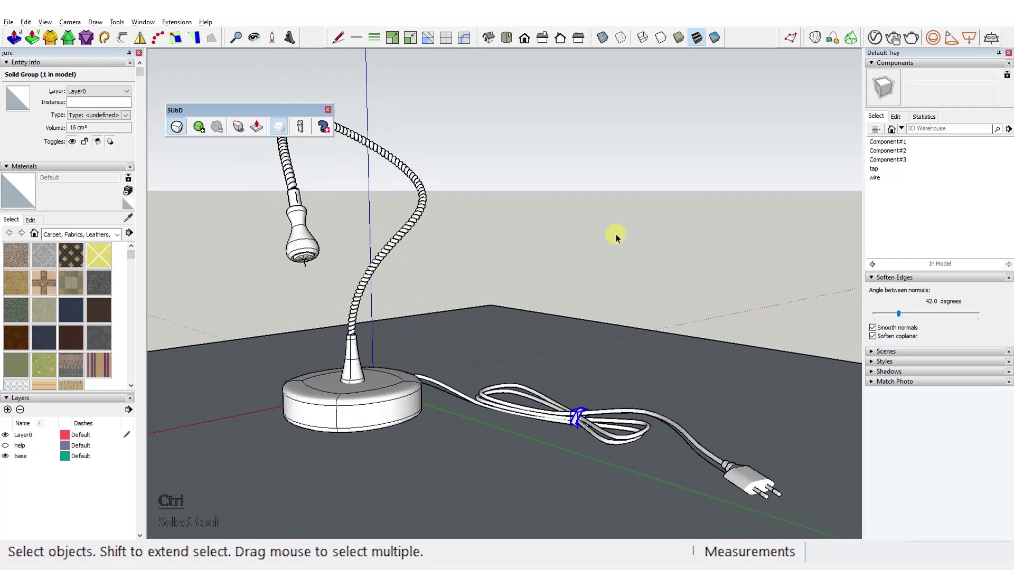
Step: Save the model and switch the Materials panel to In Model
left_click(333, 114)
key("ctrl+s")
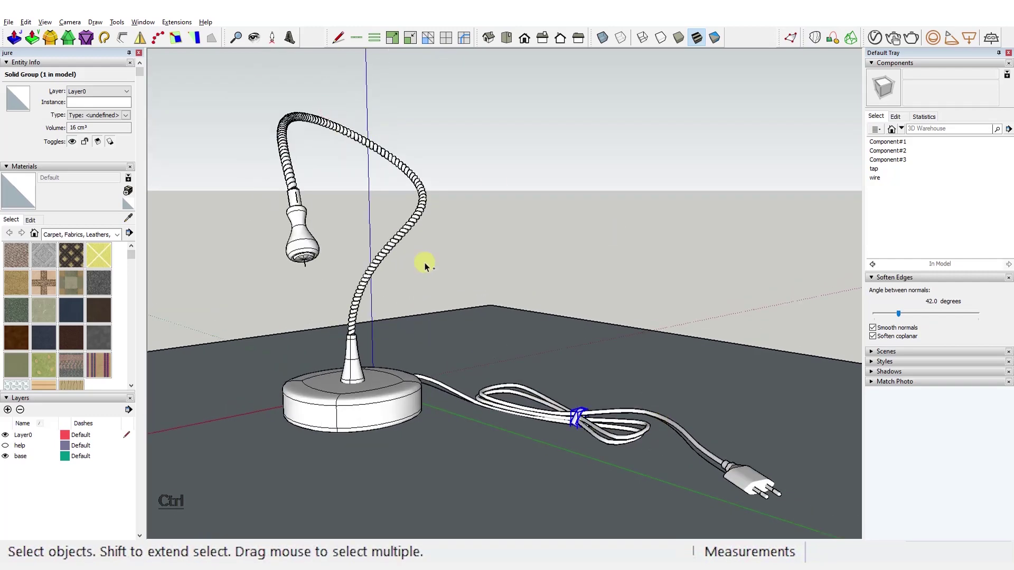
left_click(39, 239)
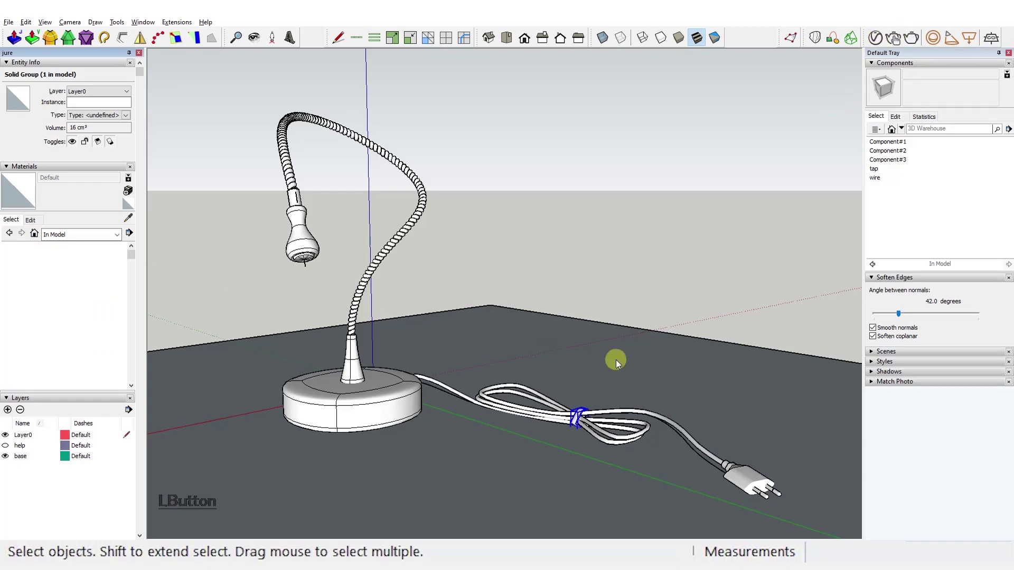
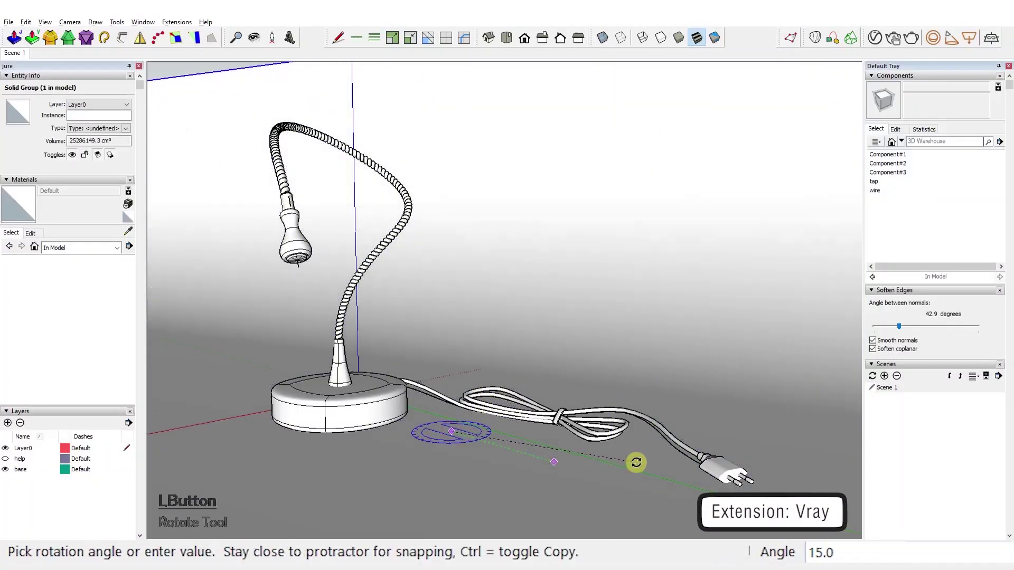
Step: Draw and place the curved backdrop surface under the lamp and save
key("ctrl+1")
left_click(726, 235)
key("a")
double_click(782, 150)
key("ctrl+1")
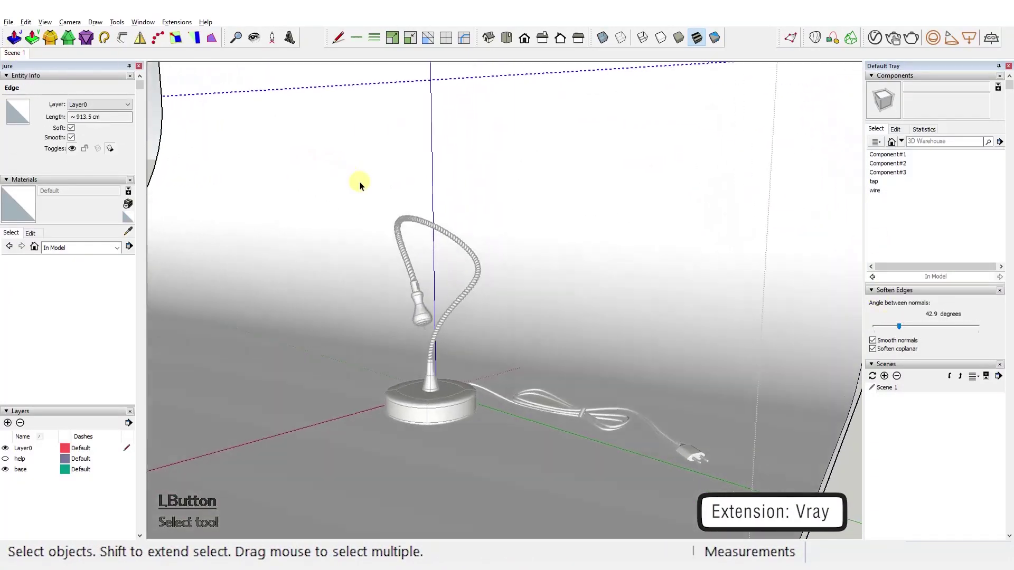
left_click(519, 201)
key("ctrl+s")
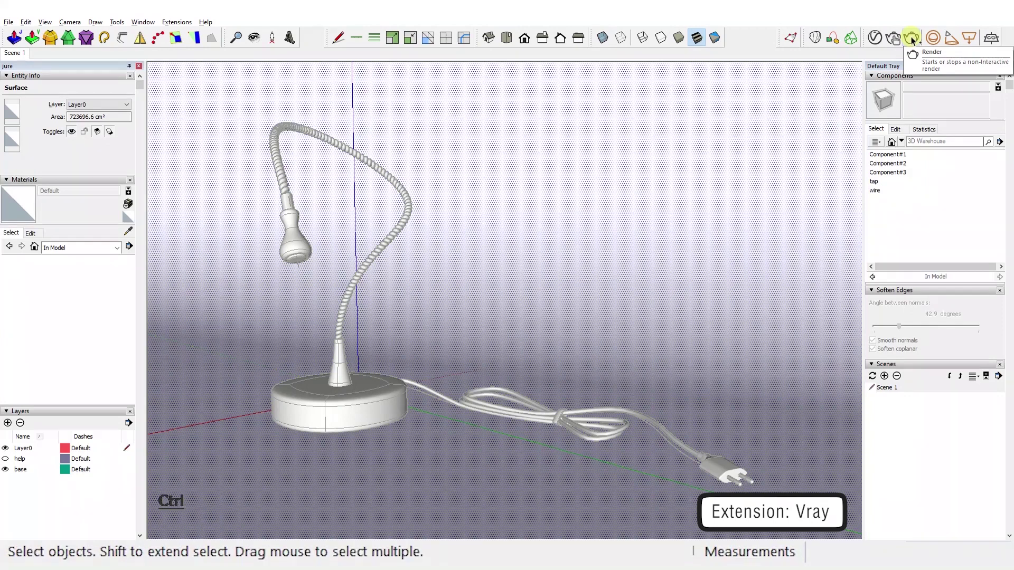
Step: Create a new blue material and paint it onto the lamp
left_click(126, 208)
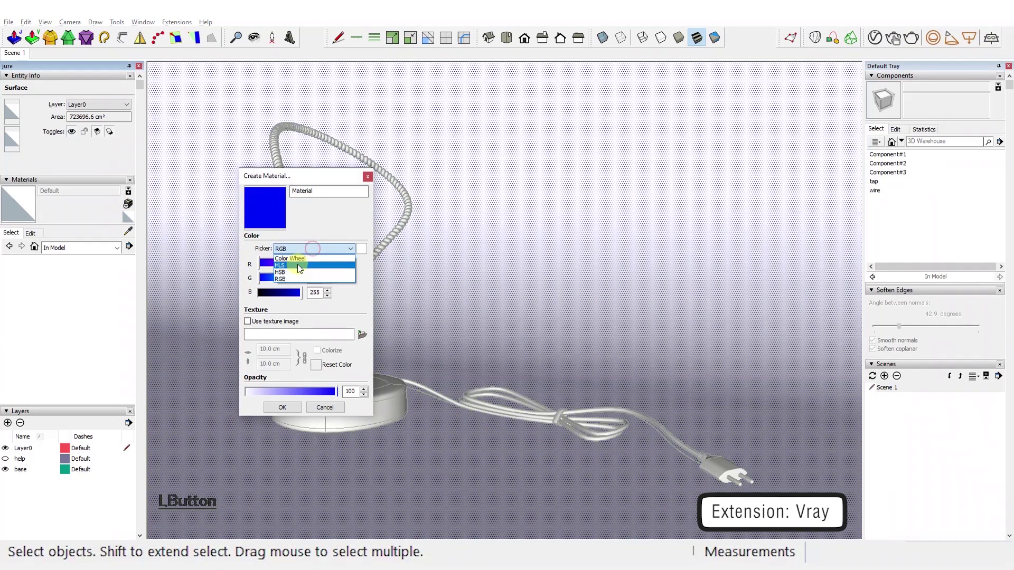
key("Escape")
left_click(355, 411)
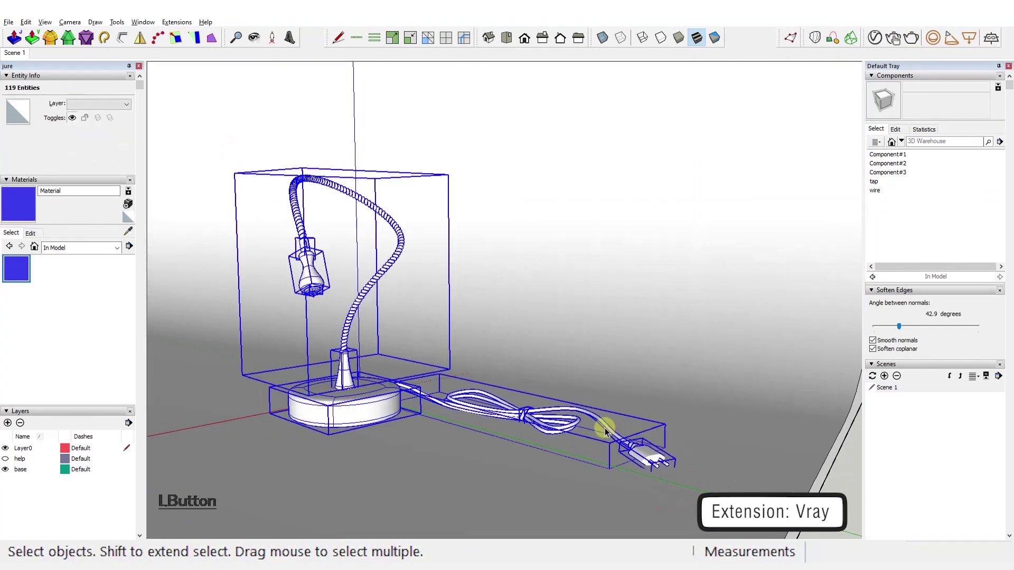
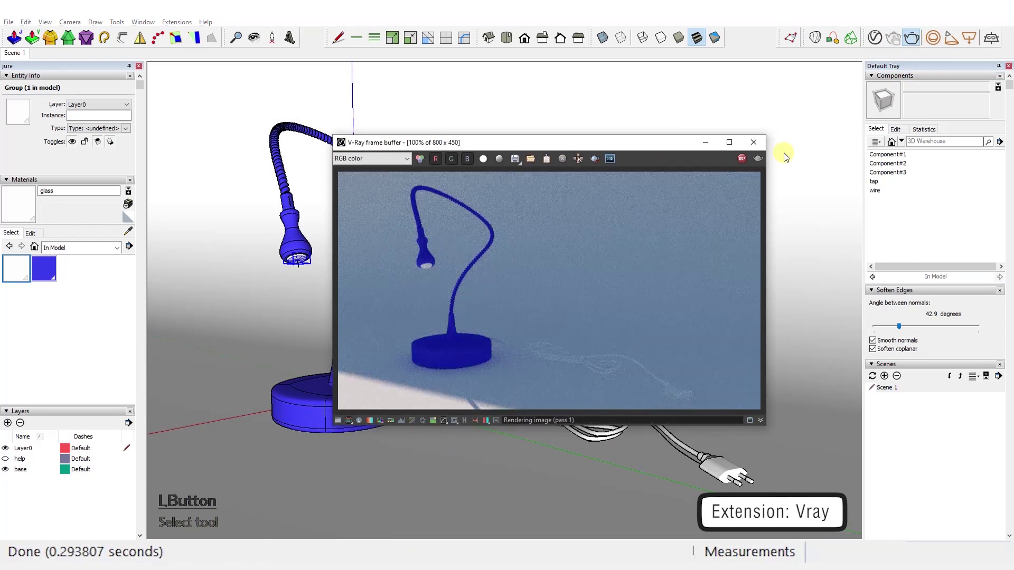
Step: Select the whole cable and plug so the new blue material can be applied to them
right_click(802, 111)
left_click(675, 444)
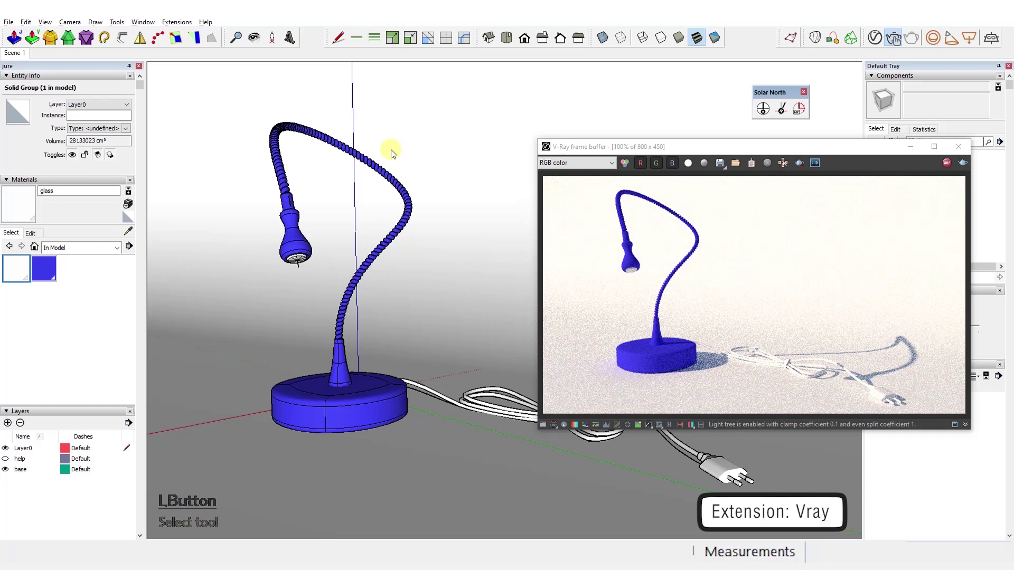
double_click(609, 441)
left_click(560, 417)
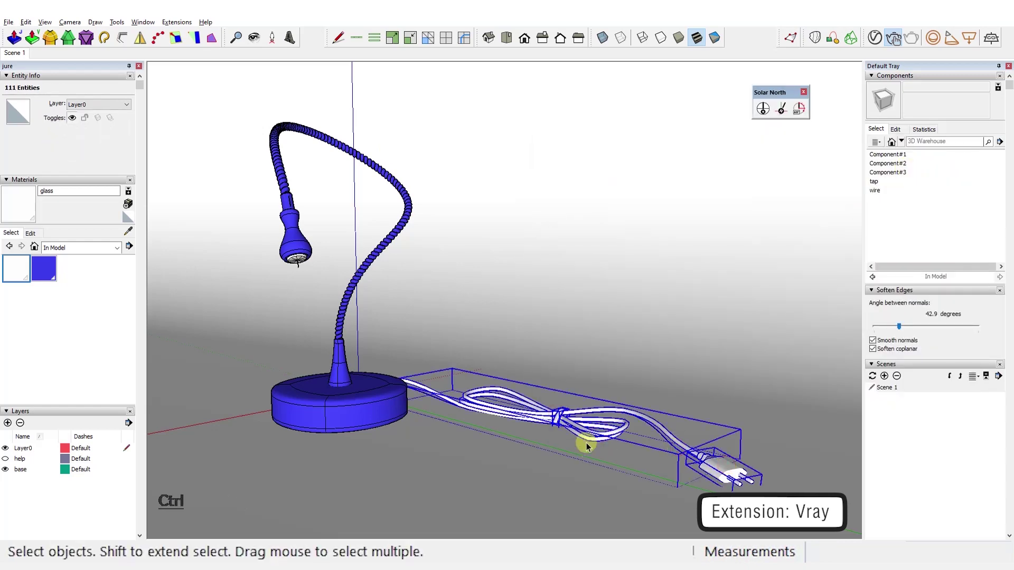
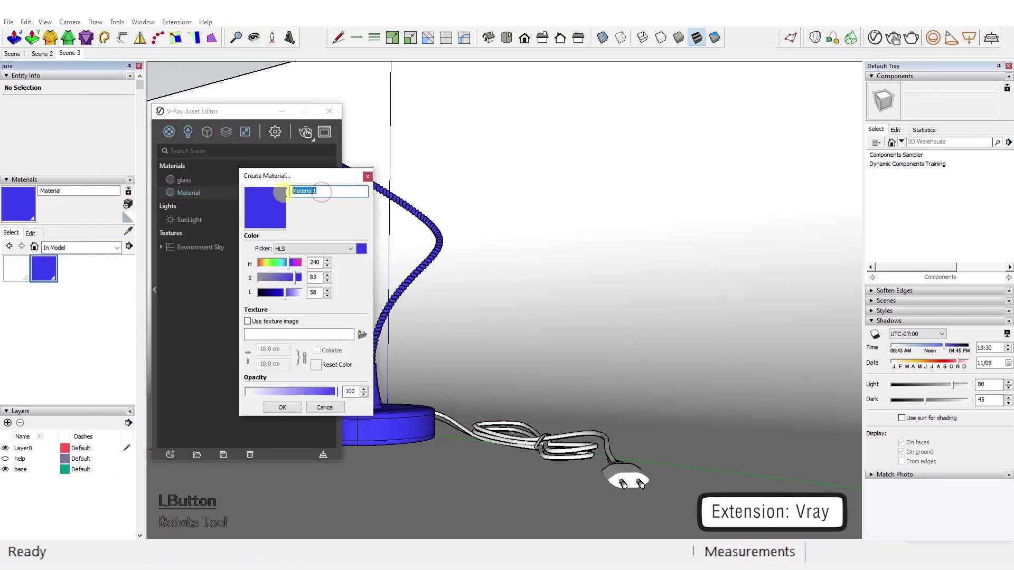
Step: Paint the cable and the plug prongs with the new blue line material
left_click(280, 413)
key("ctrl+1")
left_click(547, 375)
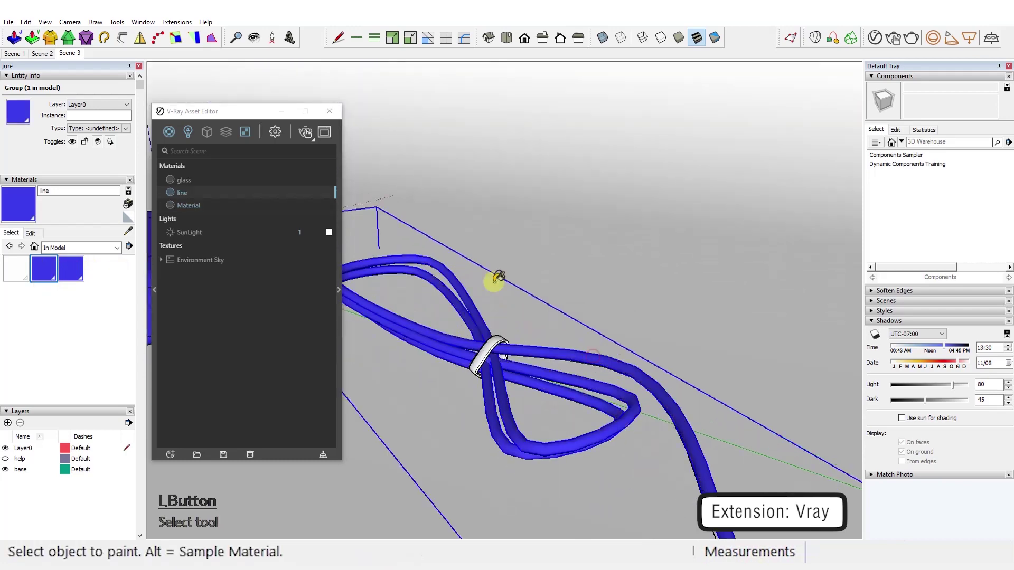
left_click(639, 483)
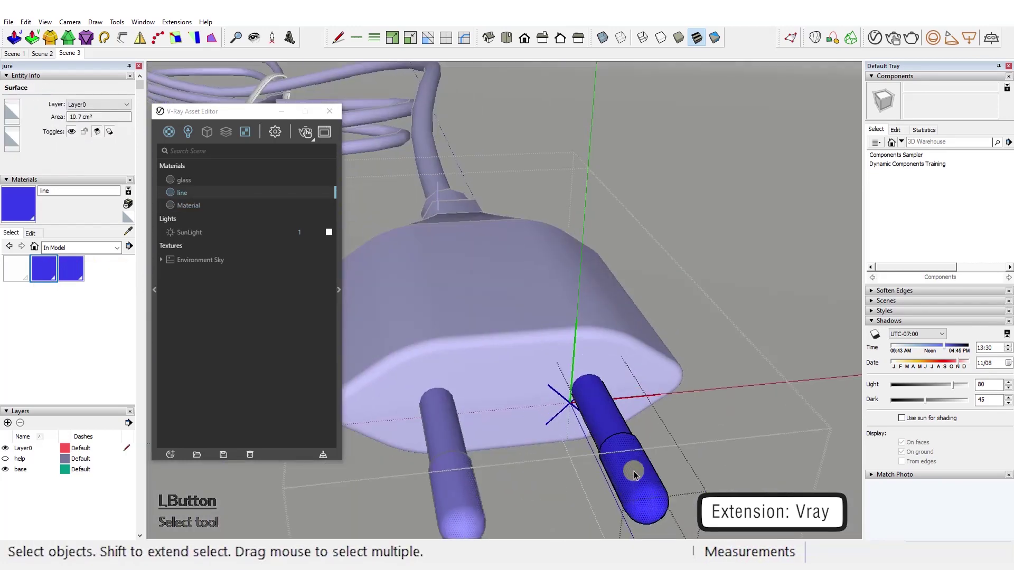
Step: Sample the glass material from the lamp head and duplicate it in the Asset Editor as glass#1
left_click(709, 336)
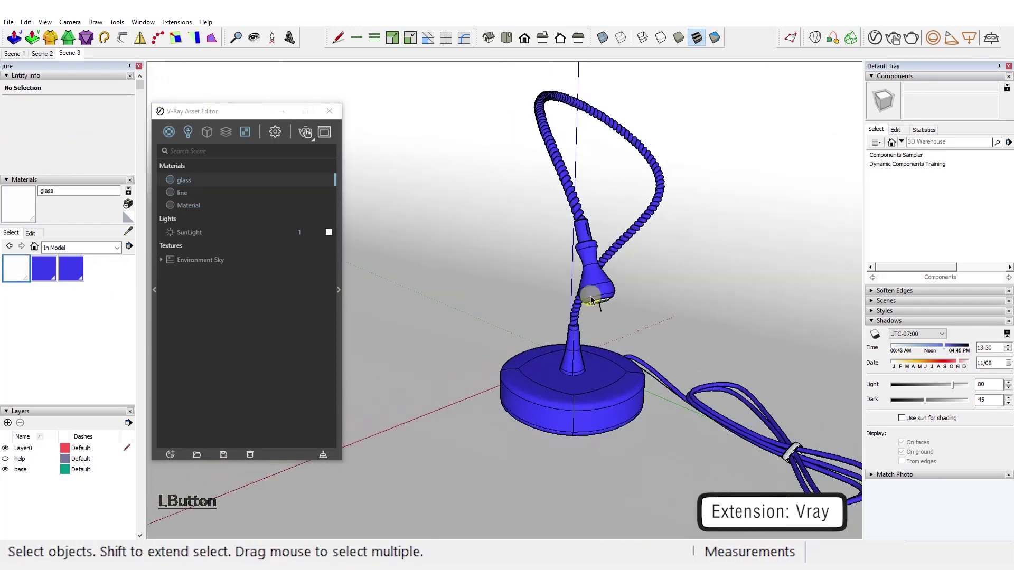
key("ctrl+1")
left_click(30, 235)
left_click(77, 57)
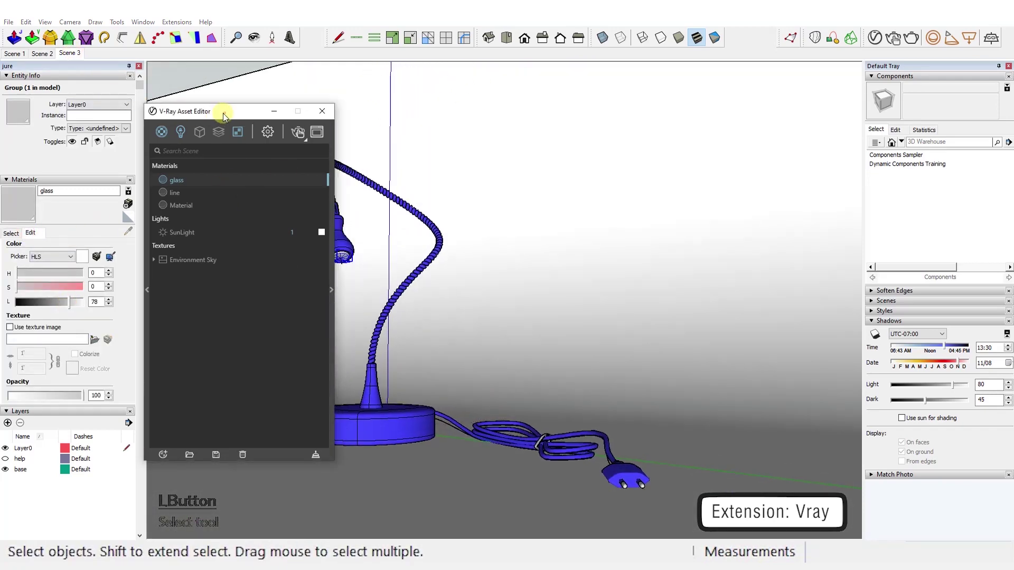
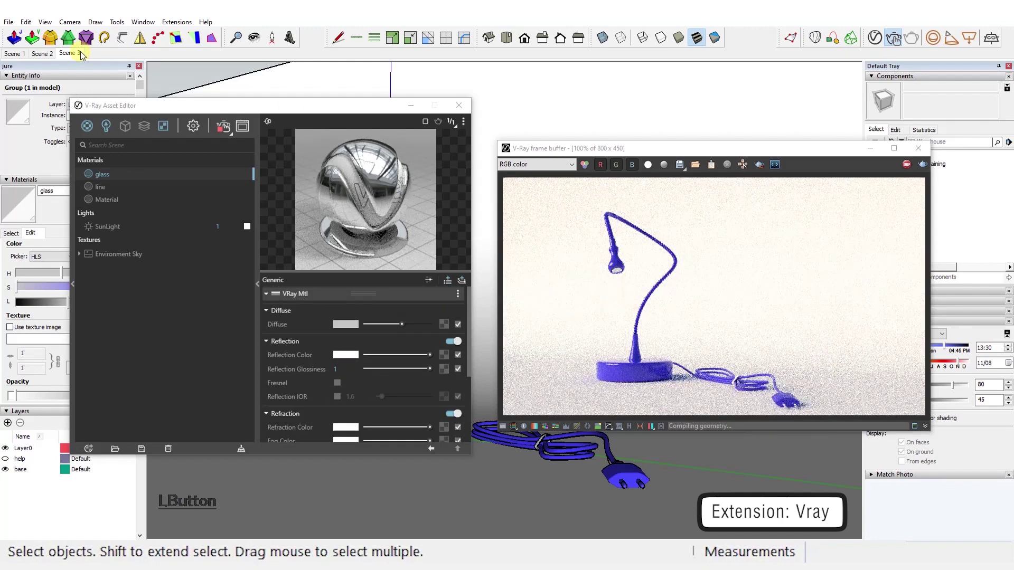
right_click(109, 176)
left_click(141, 240)
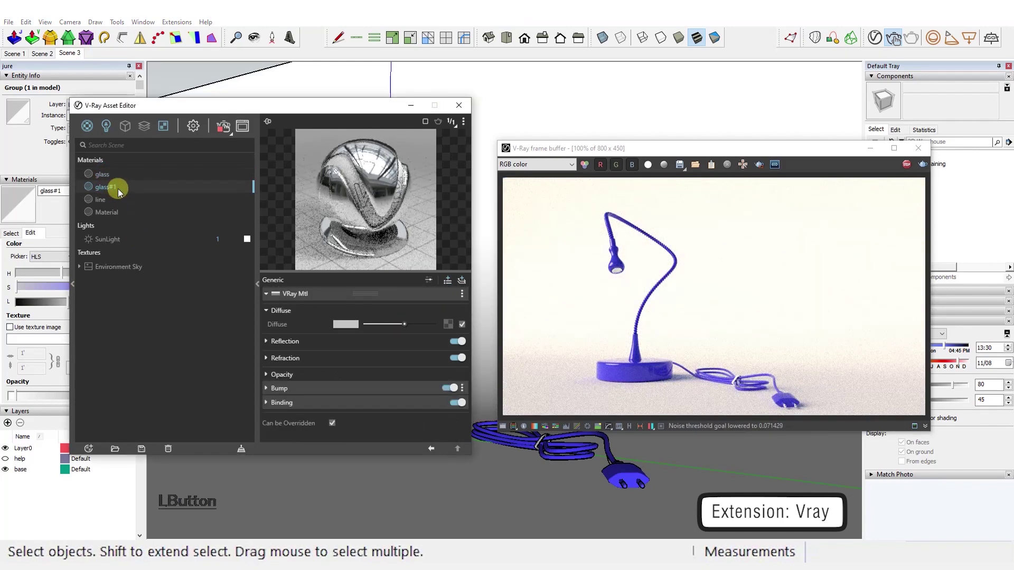